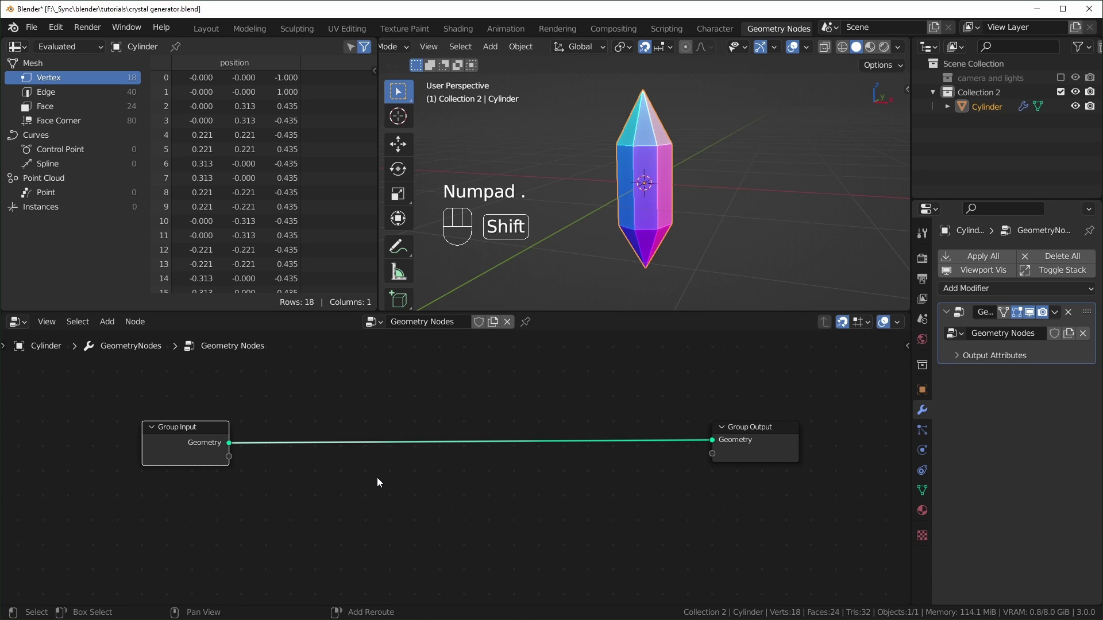
Step: Add Distribute Points on Faces, Instance on Points and Join Geometry, wiring the cylinder mesh through them
key("shift+a")
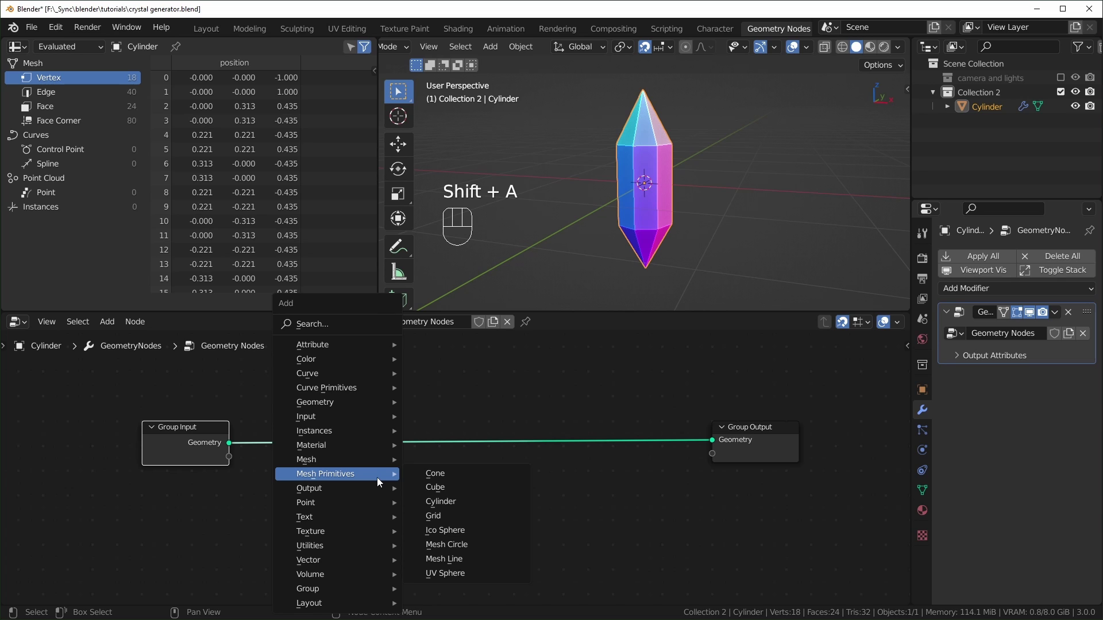
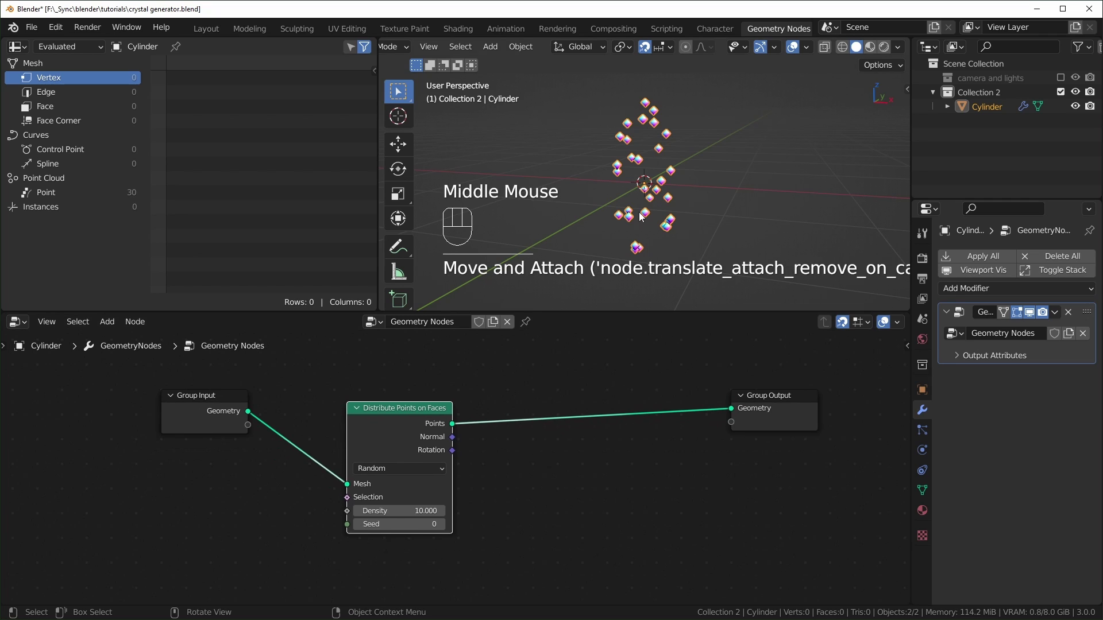
left_click_drag(421, 419, 489, 426)
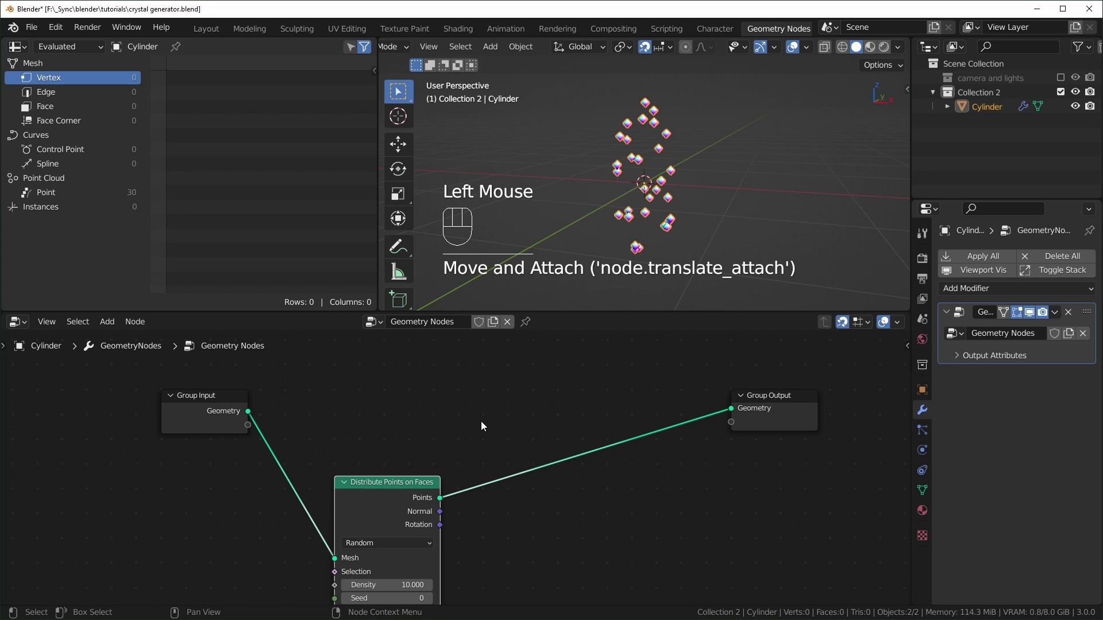
key("shift+a")
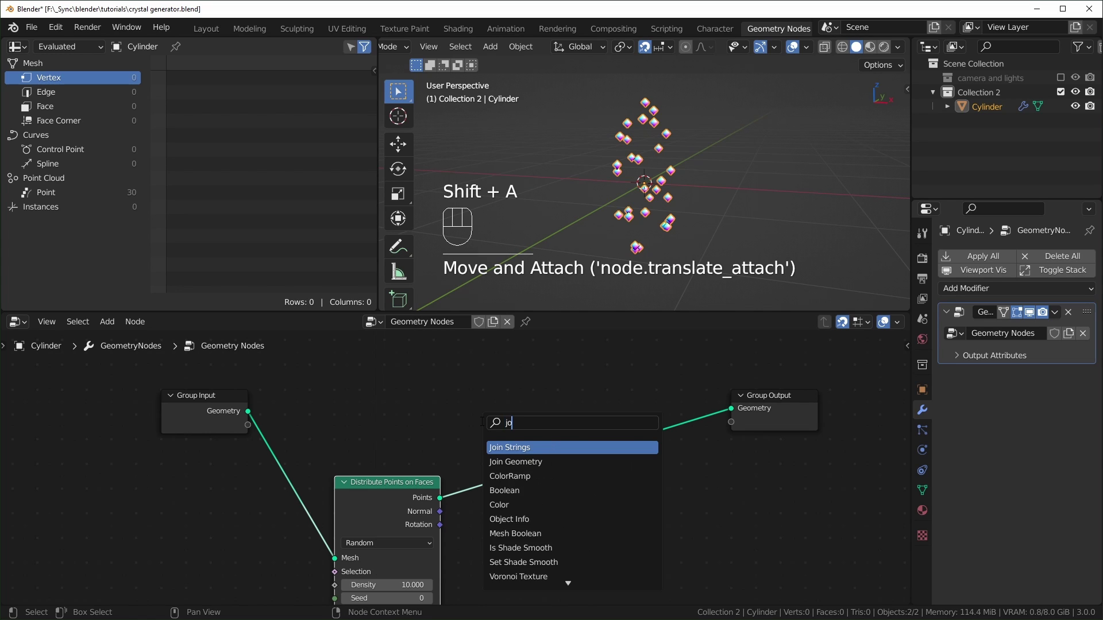
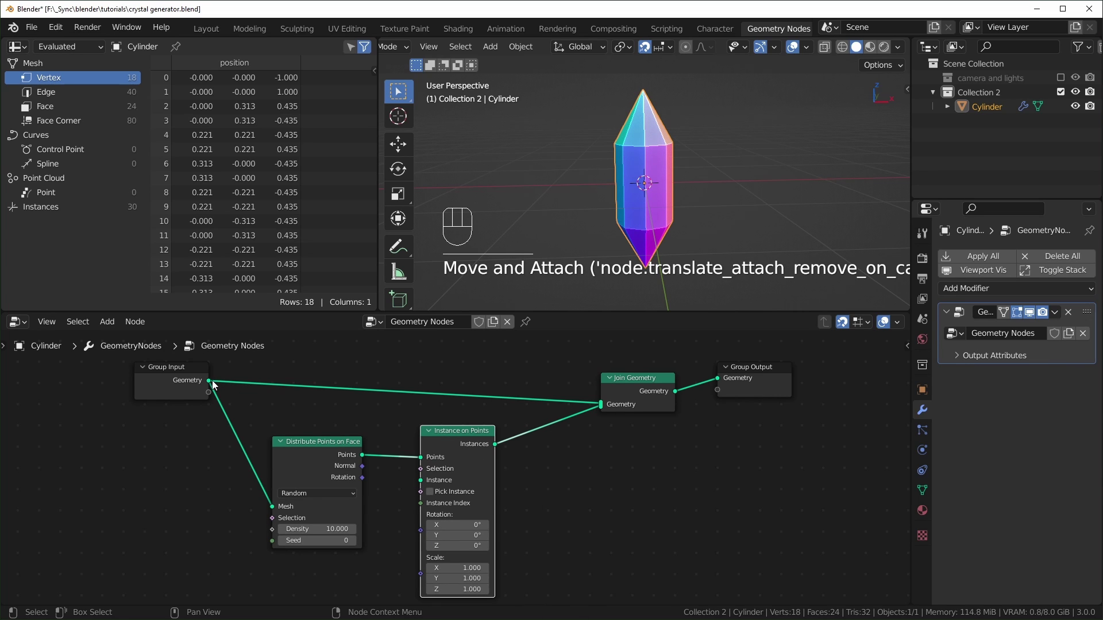
left_click_drag(213, 383, 779, 133)
Step: Feed the Group Input geometry into the Instance socket so cylinders sit on the points
middle_click(779, 133)
scroll("down", 3)
left_click_drag(731, 213, 716, 204)
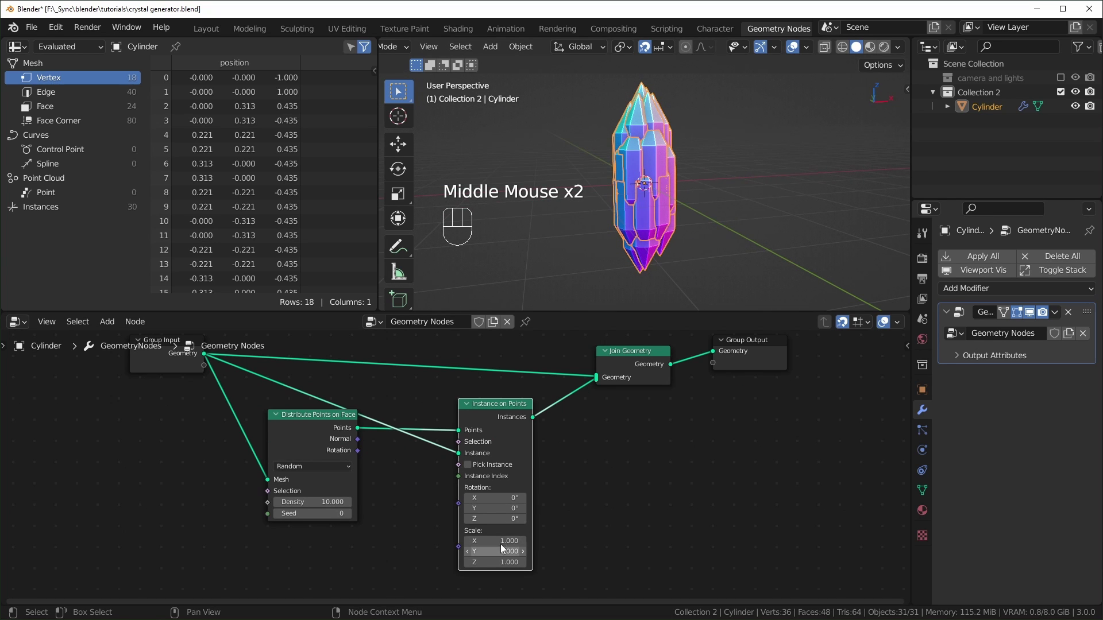
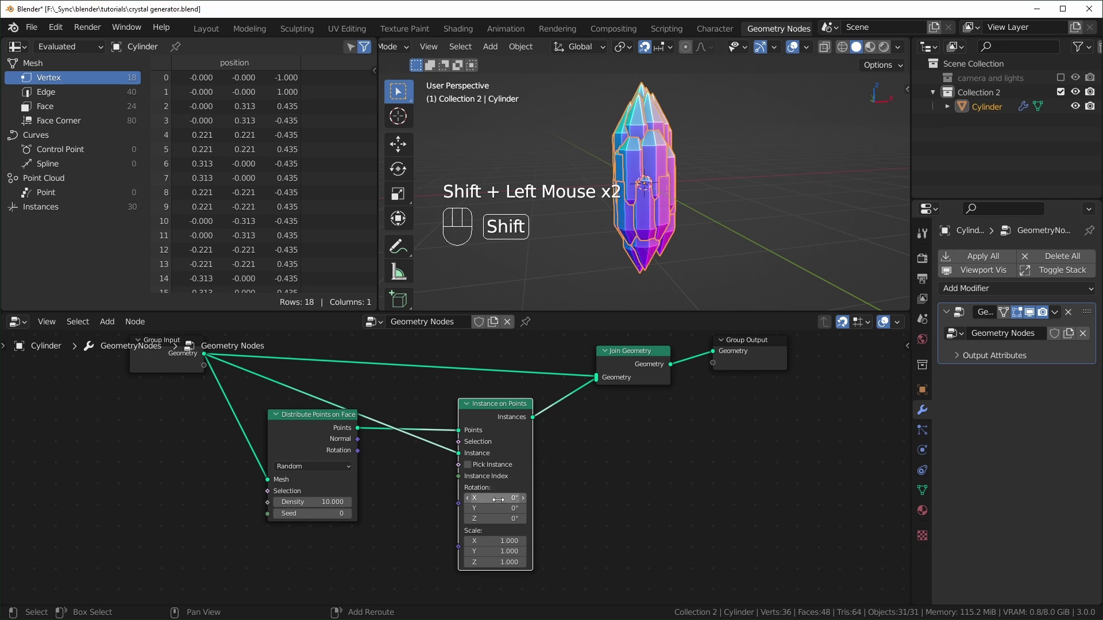
scroll("up", 3)
left_click(393, 478)
middle_click(393, 478)
scroll("down", 3)
left_click_drag(401, 439, 388, 456)
middle_click(503, 499)
scroll("up", 3)
Step: Add a vector Random Value with Max 6.283 driving the instances' rotation
key("shift+a")
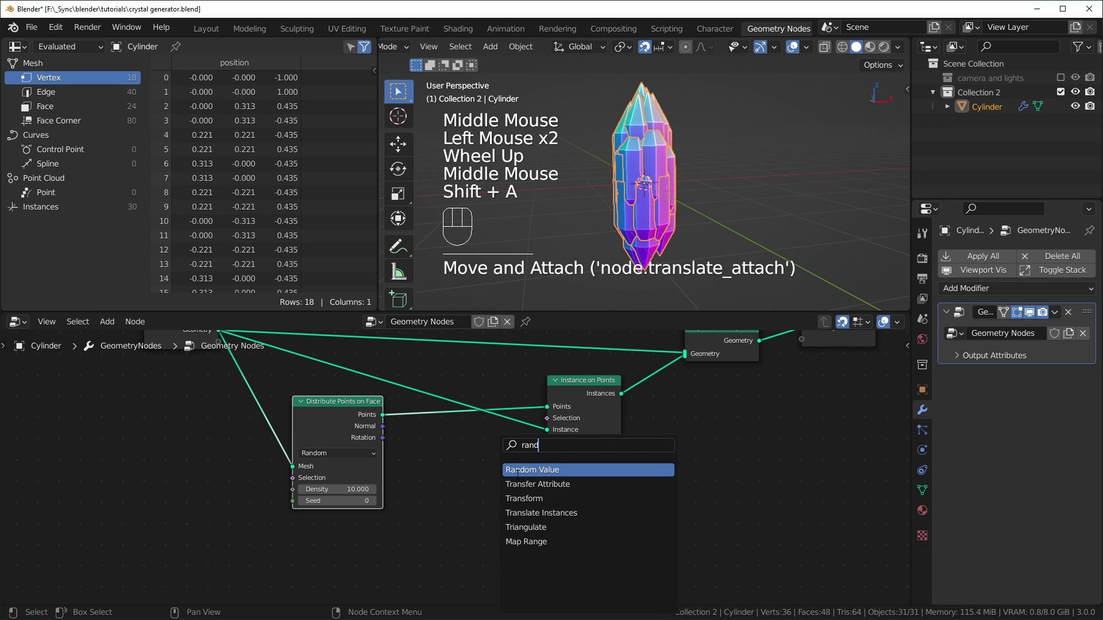
left_click(534, 436)
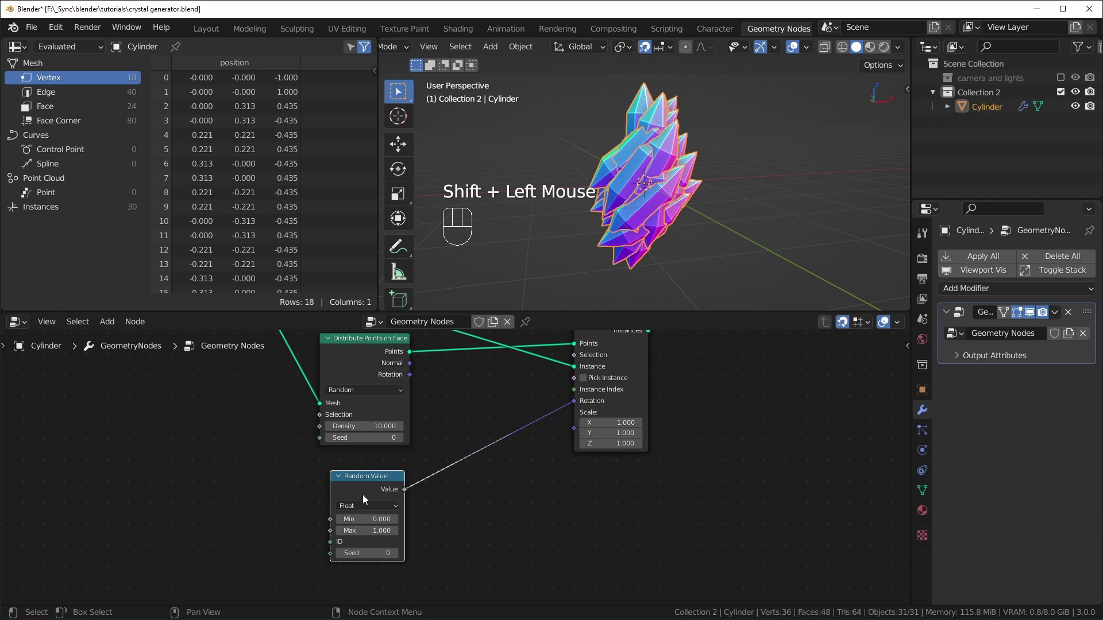
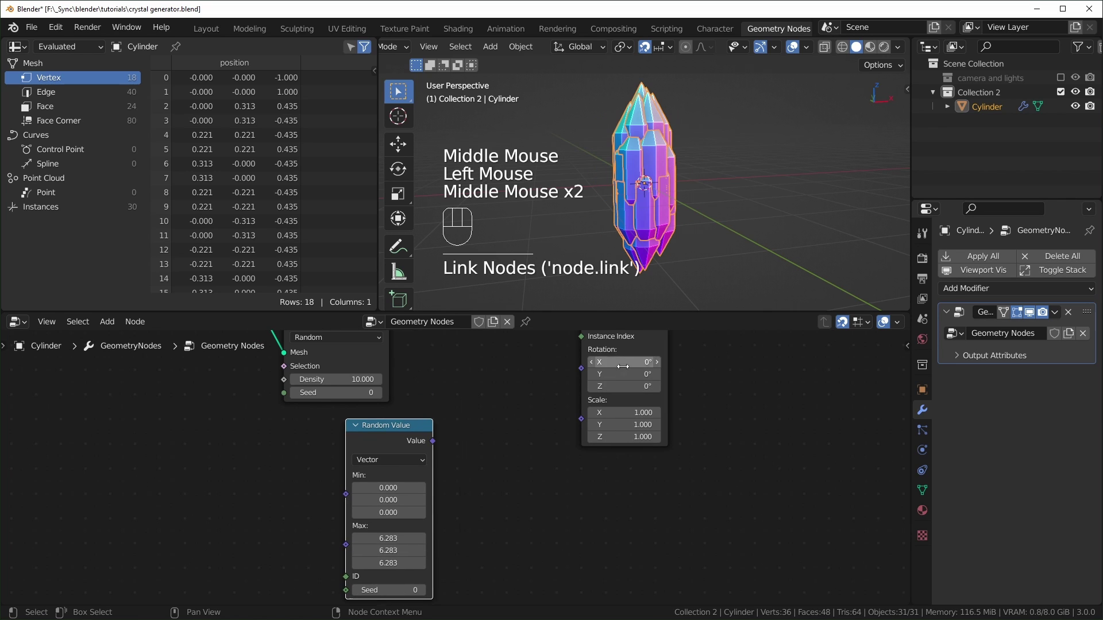
middle_click(459, 491)
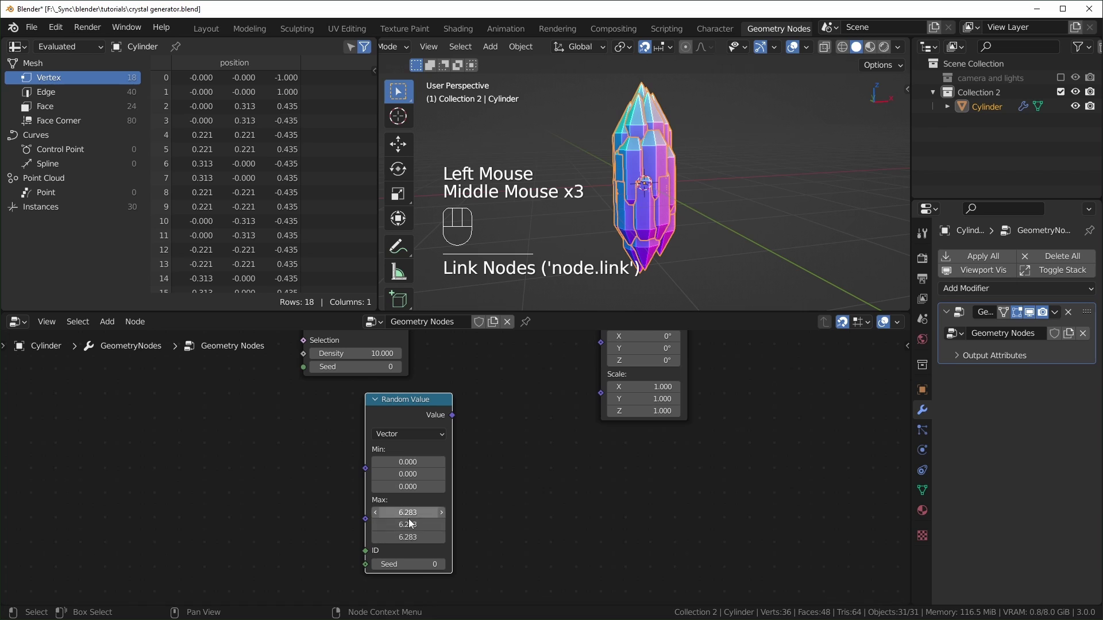
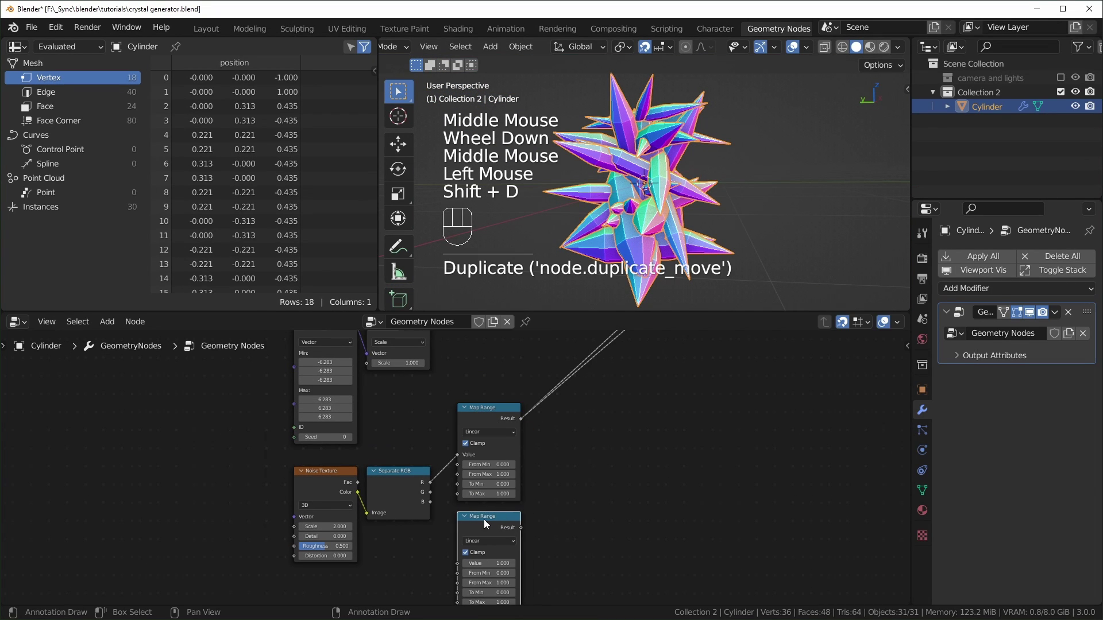
Step: Set the first Map Range to From Min 0.2, From Max 0.8, To Min 0.1
middle_click(421, 468)
left_click_drag(406, 462, 444, 510)
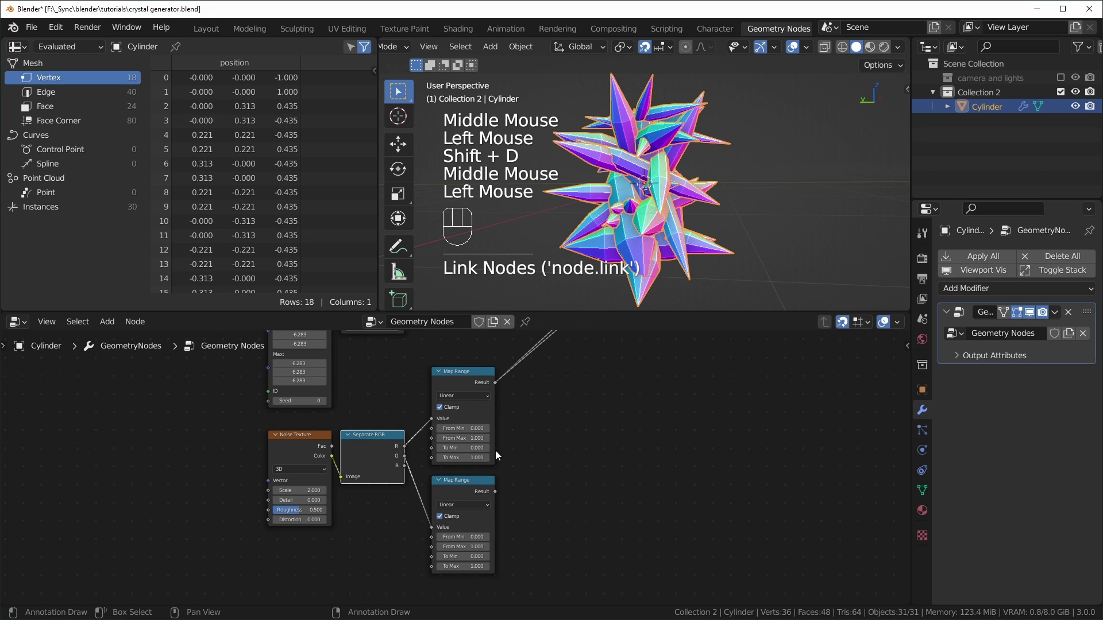
middle_click(574, 379)
middle_click(565, 444)
scroll("up", 3)
middle_click(561, 566)
middle_click(447, 537)
scroll("down", 3)
left_click_drag(385, 568, 538, 443)
scroll("up", 3)
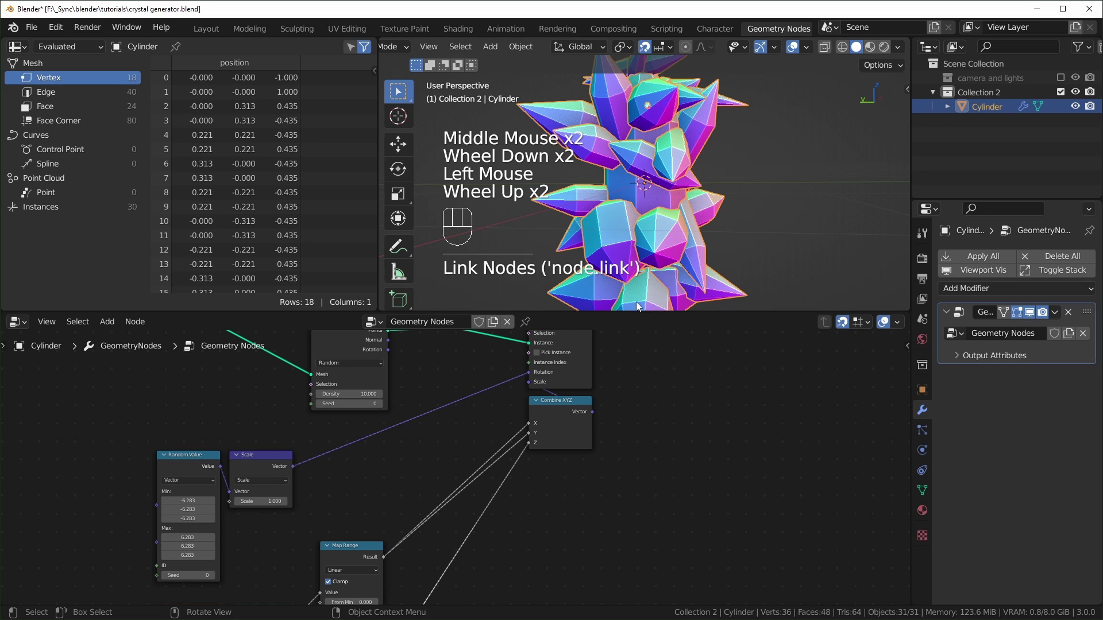
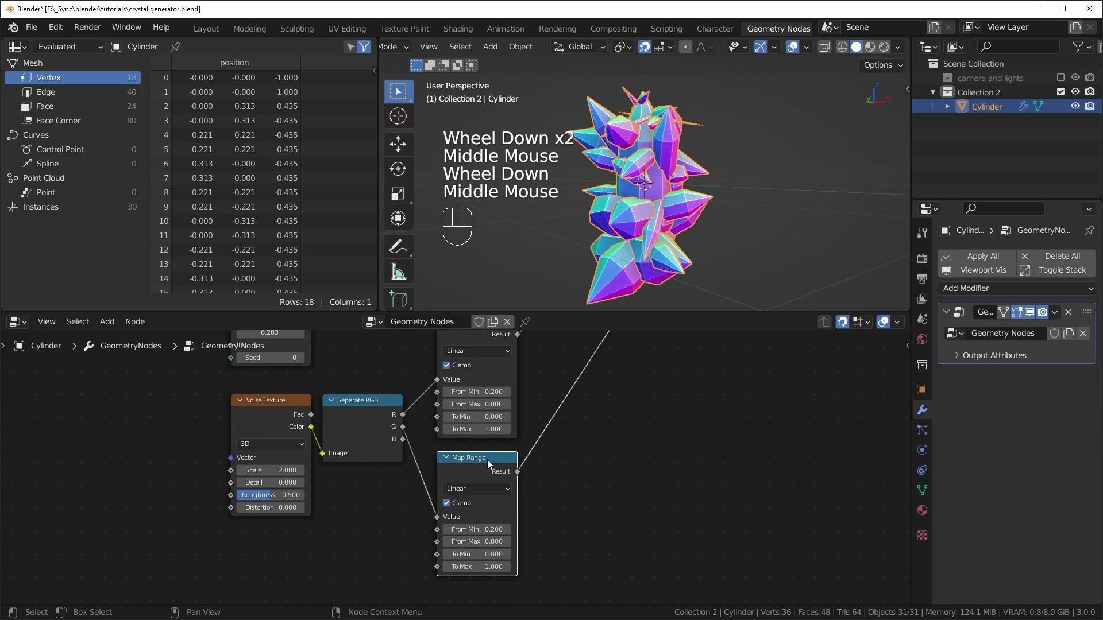
scroll("up", 3)
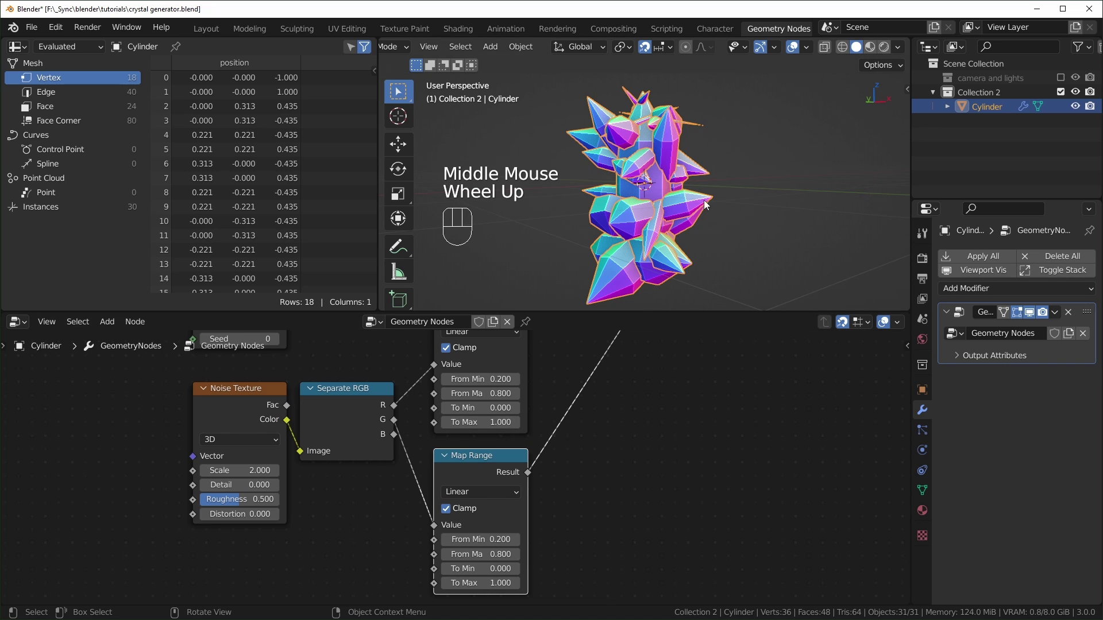
left_click_drag(700, 210, 681, 230)
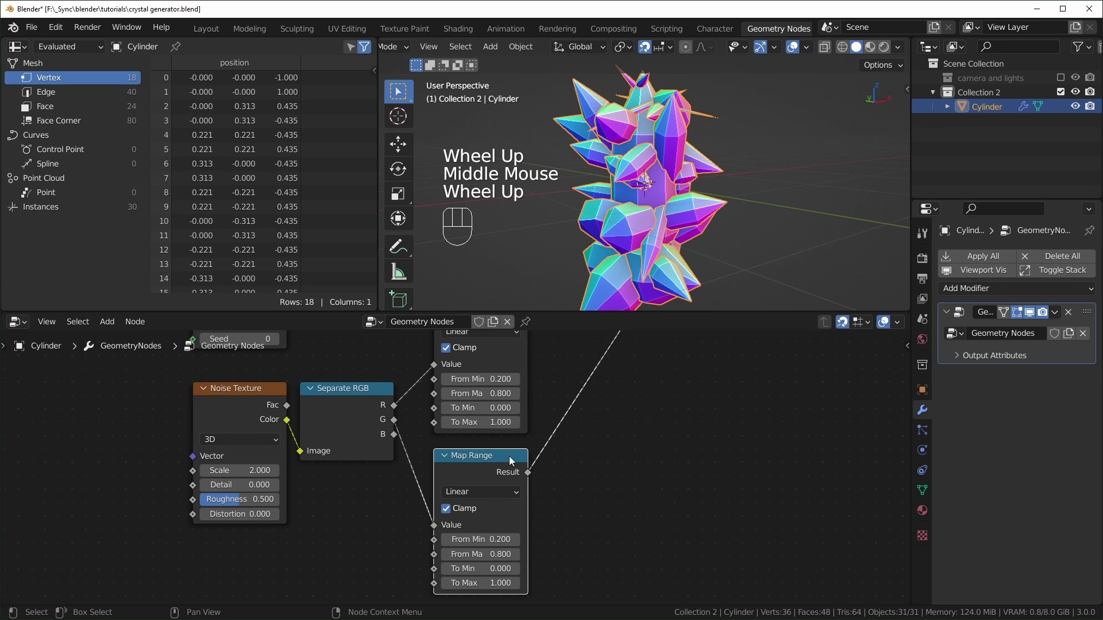
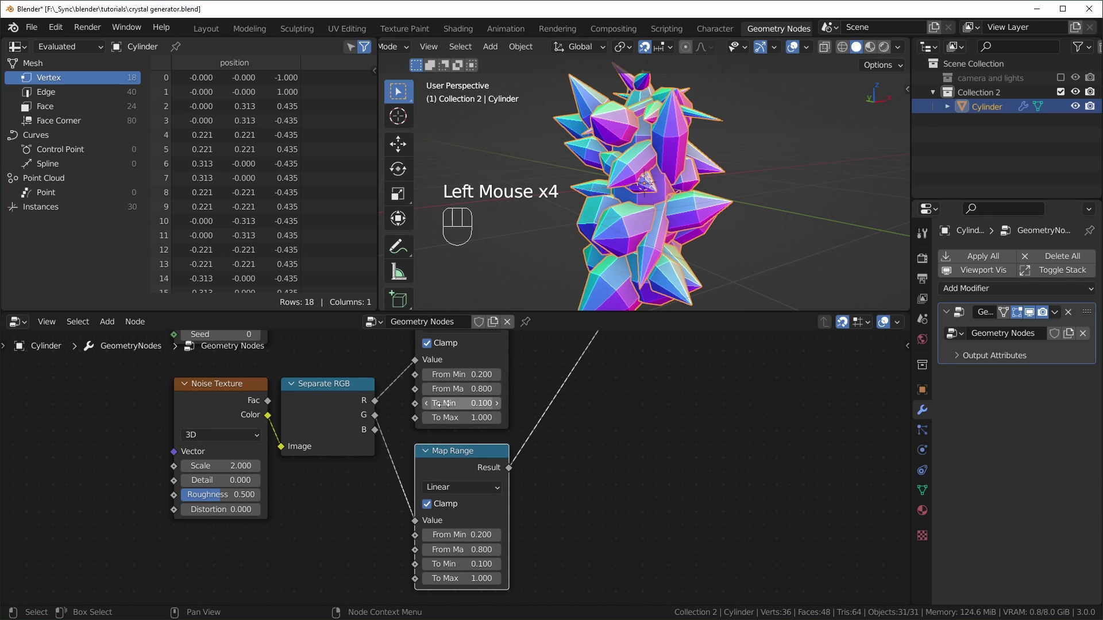
left_click_drag(669, 194, 630, 190)
scroll("up", 3)
left_click_drag(684, 201, 641, 233)
scroll("down", 3)
Step: Set the second Map Range the same way and feed both results into Combine XYZ for the scale
middle_click(658, 250)
scroll("down", 3)
scroll("up", 3)
left_click_drag(687, 229, 763, 216)
scroll("down", 3)
middle_click(751, 210)
left_click_drag(695, 178, 636, 187)
left_click_drag(691, 242, 653, 230)
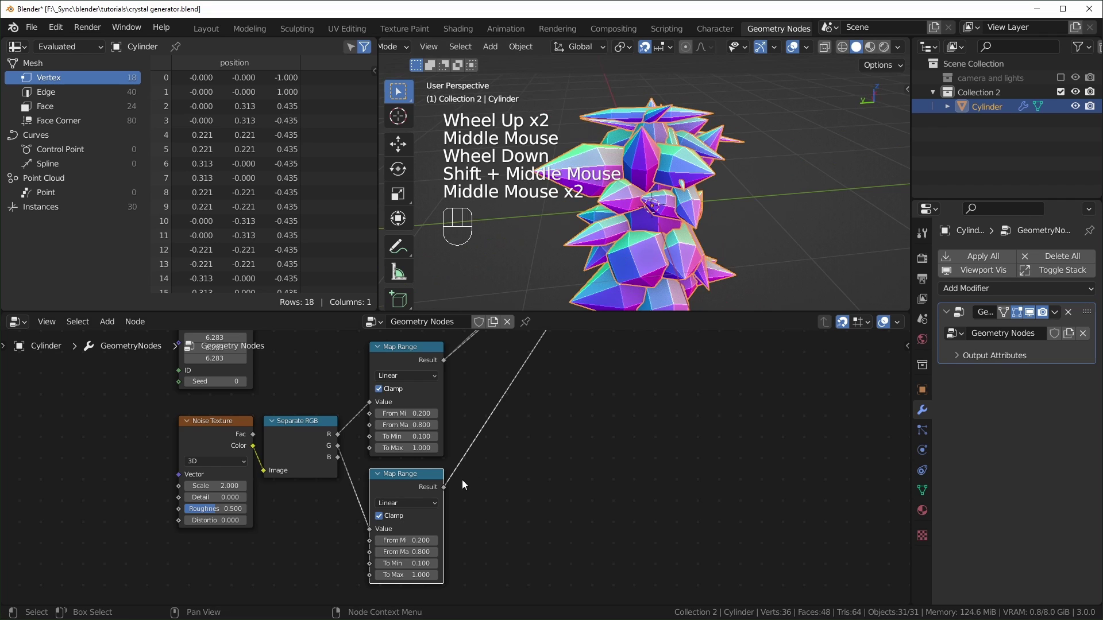
scroll("down", 3)
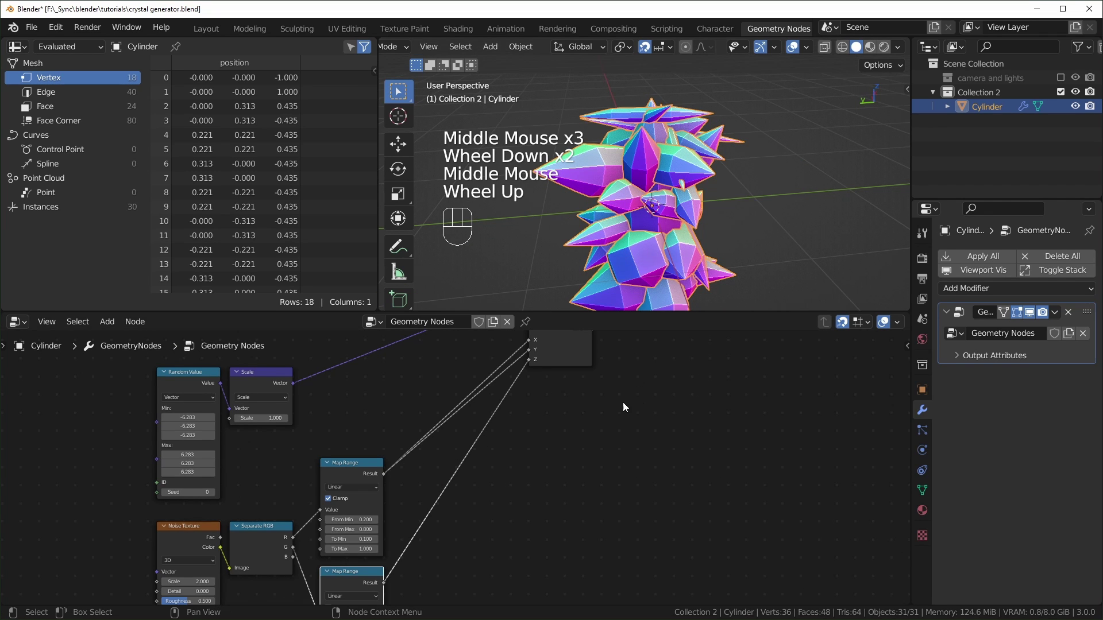
Step: Add a Float Switch taking the two Map Range results as its False and True inputs
key("shift+a")
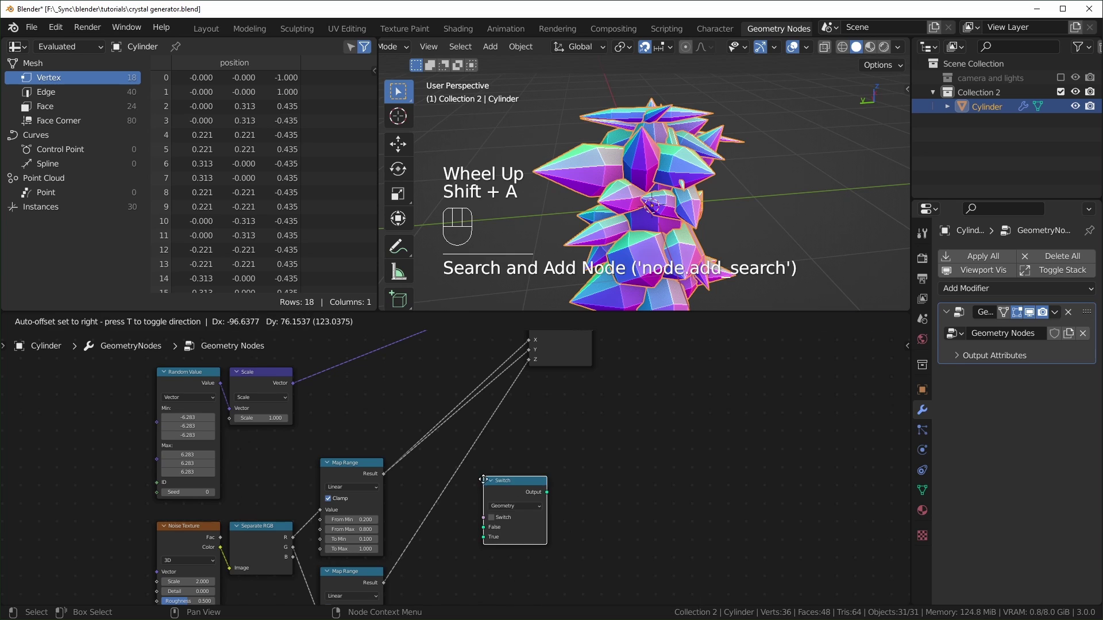
middle_click(426, 409)
scroll("down", 3)
left_click_drag(423, 409, 528, 485)
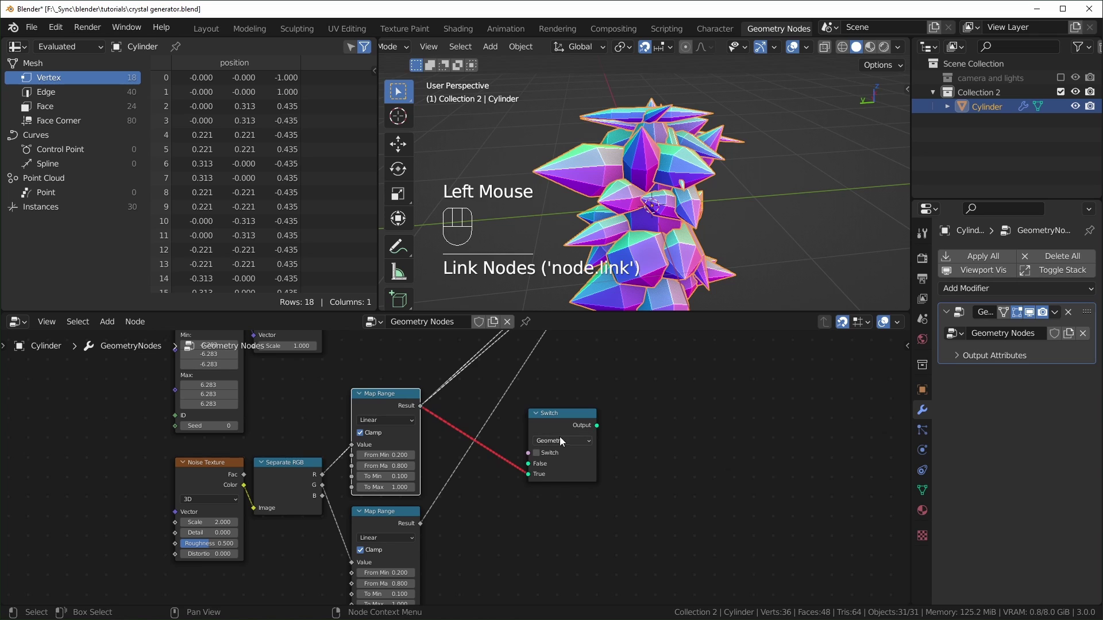
left_click(563, 445)
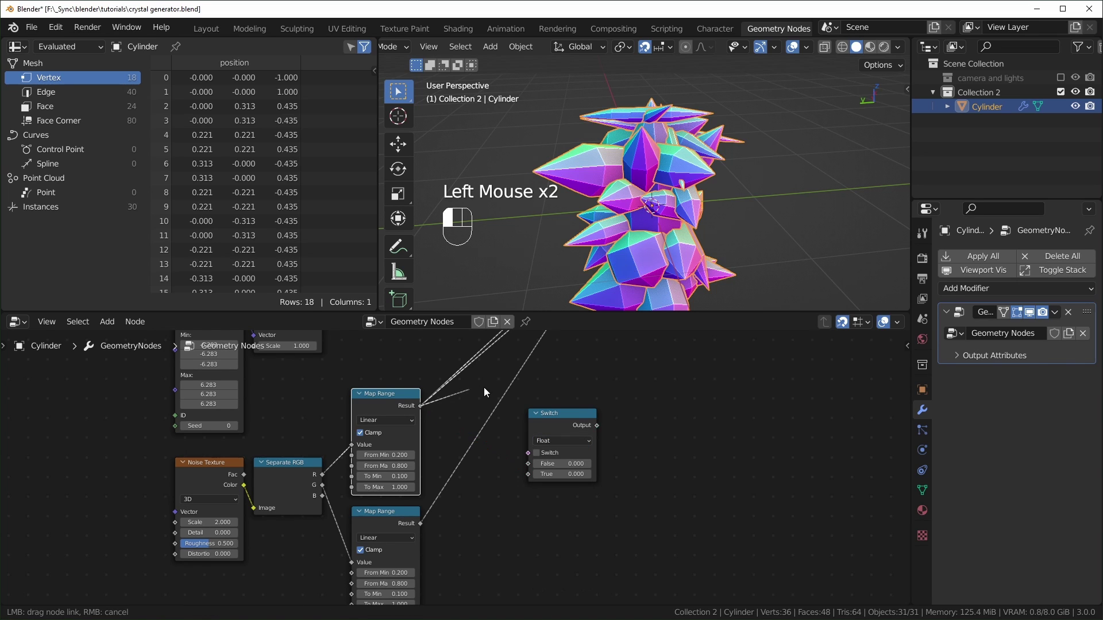
left_click_drag(423, 527, 528, 468)
left_click_drag(591, 407, 547, 514)
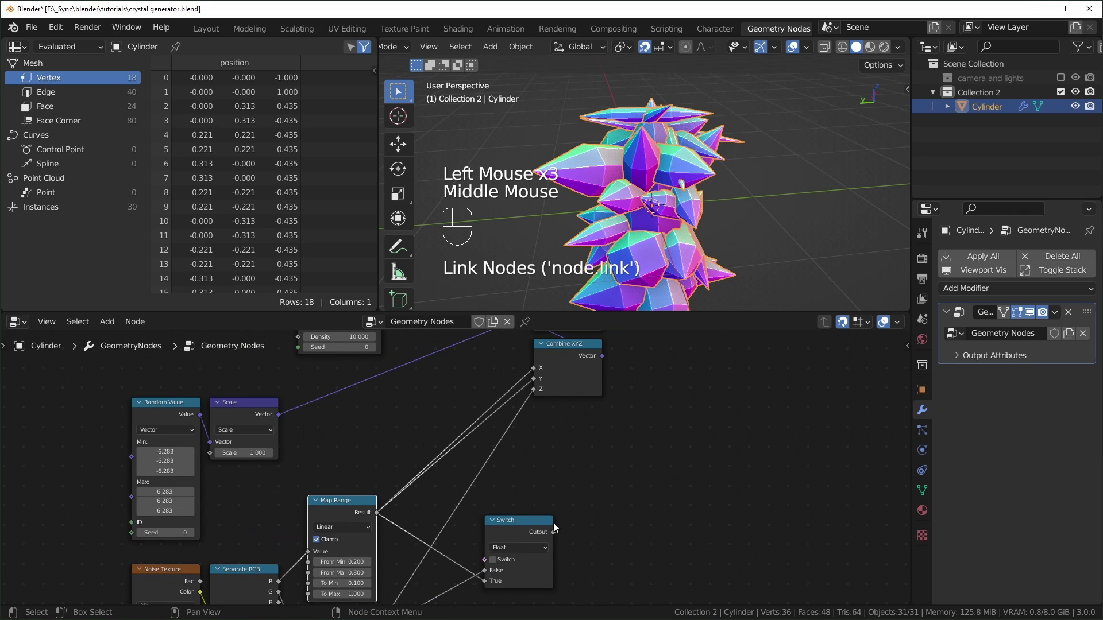
left_click_drag(555, 534, 593, 464)
Step: Turn the switch on and wire its output onward into the scale chain
middle_click(640, 509)
left_click_drag(569, 422, 509, 417)
scroll("up", 3)
middle_click(546, 470)
left_click(467, 451)
left_click_drag(671, 202, 728, 198)
scroll("up", 3)
left_click_drag(724, 211, 626, 235)
scroll("down", 3)
left_click_drag(703, 174, 649, 165)
left_click_drag(666, 133, 555, 130)
left_click_drag(679, 152, 604, 131)
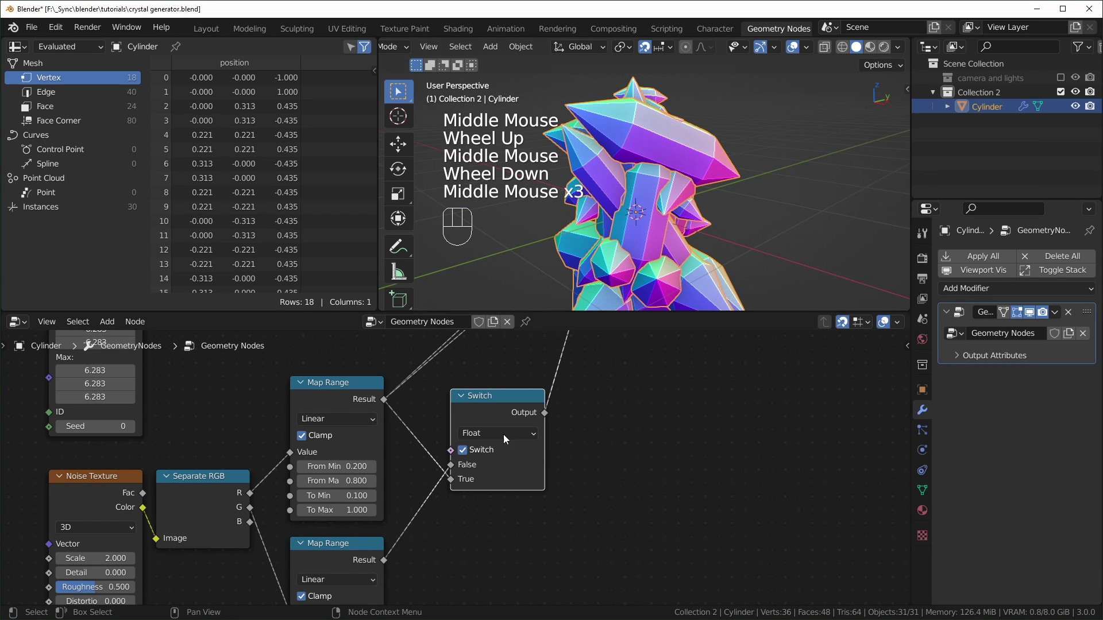
Step: Make the geometry nodes modifier active and review the node tree
left_click(468, 453)
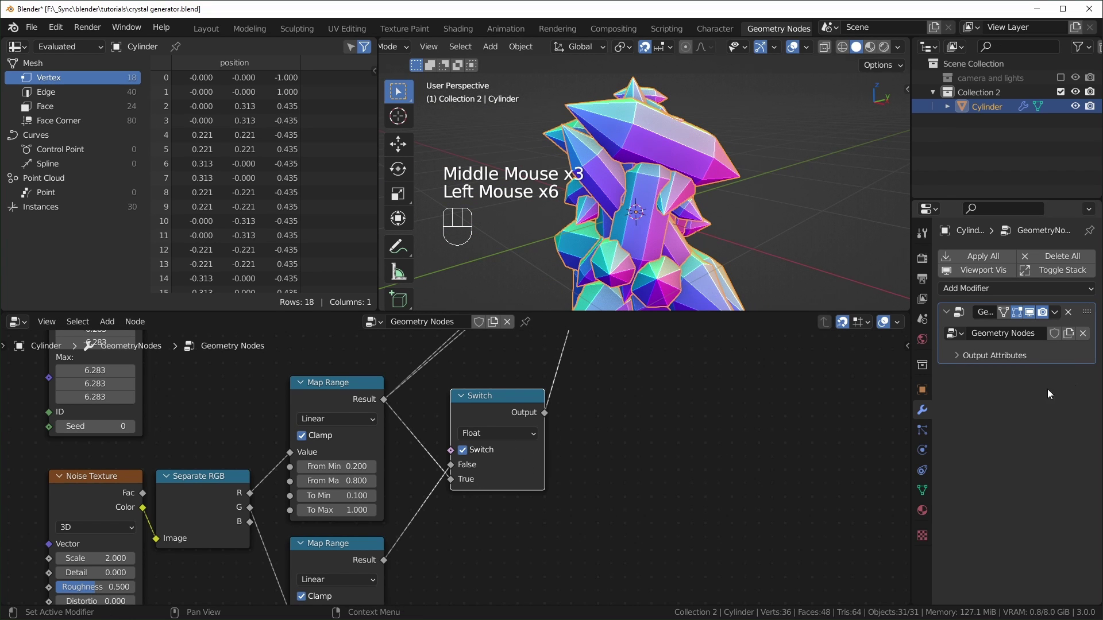
scroll("down", 3)
middle_click(413, 447)
scroll("down", 3)
middle_click(495, 465)
middle_click(522, 500)
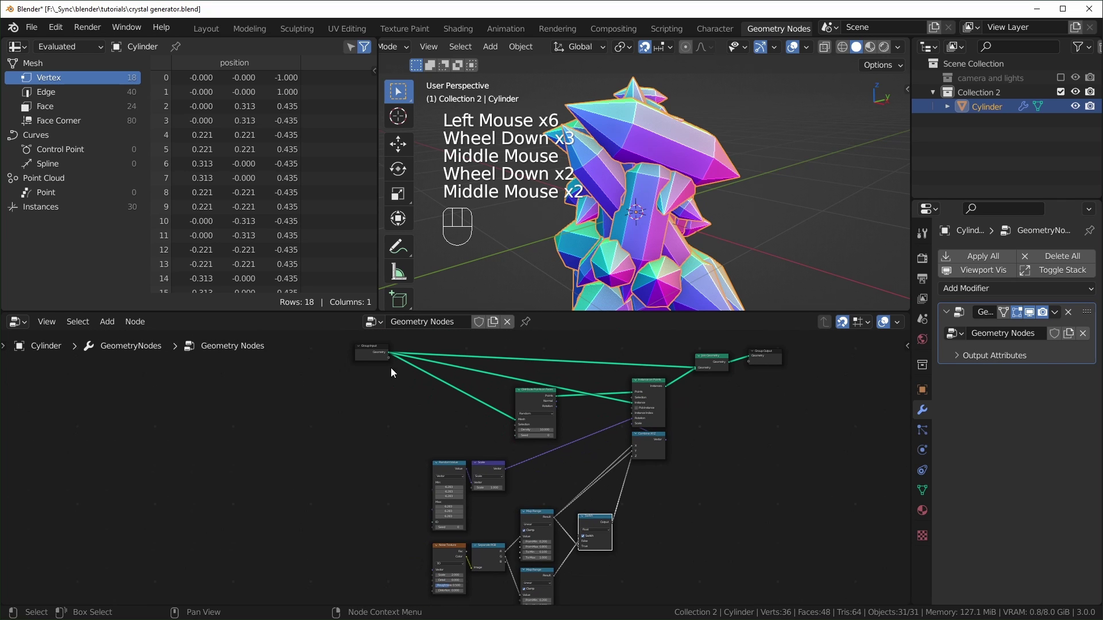
Step: Expose the switch toggle as a Scale Evenly group input set to 0
left_click(378, 354)
key("shift+d")
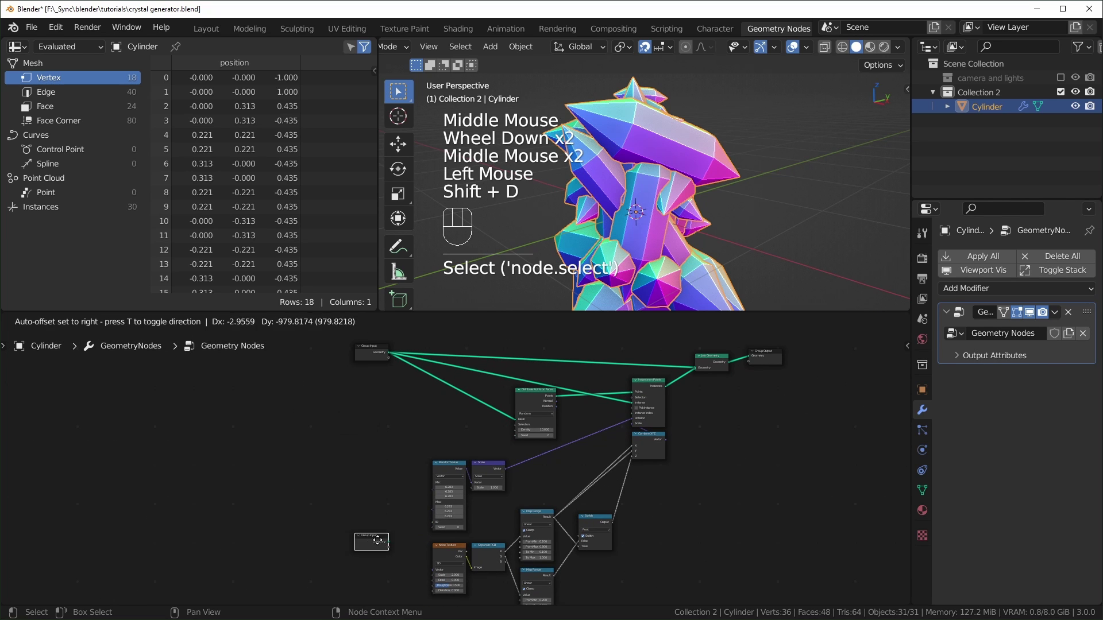
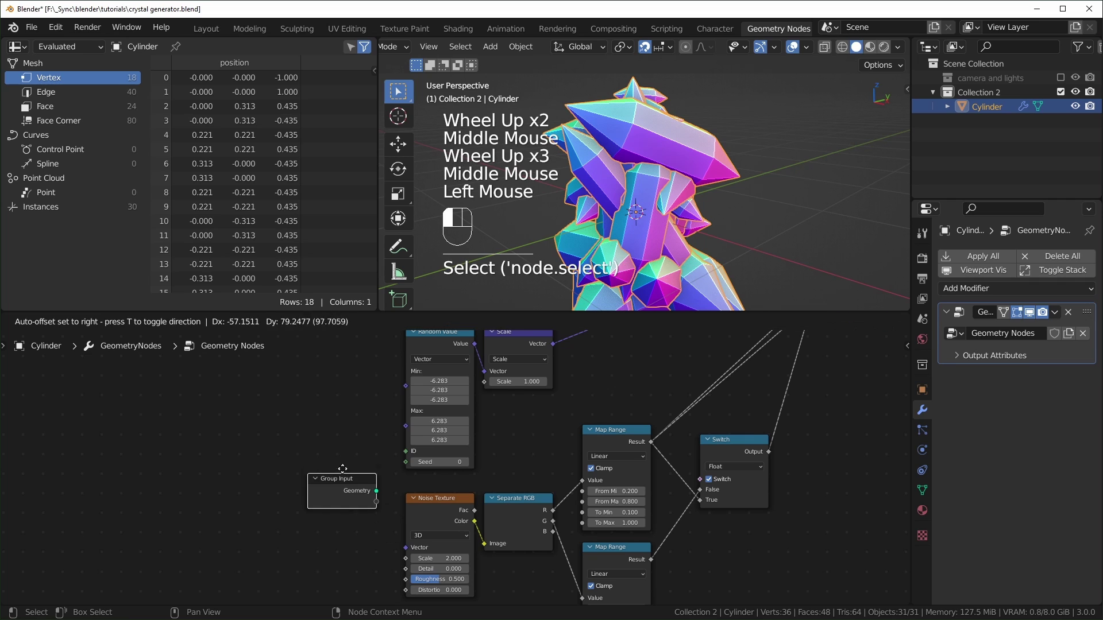
left_click_drag(381, 494, 706, 486)
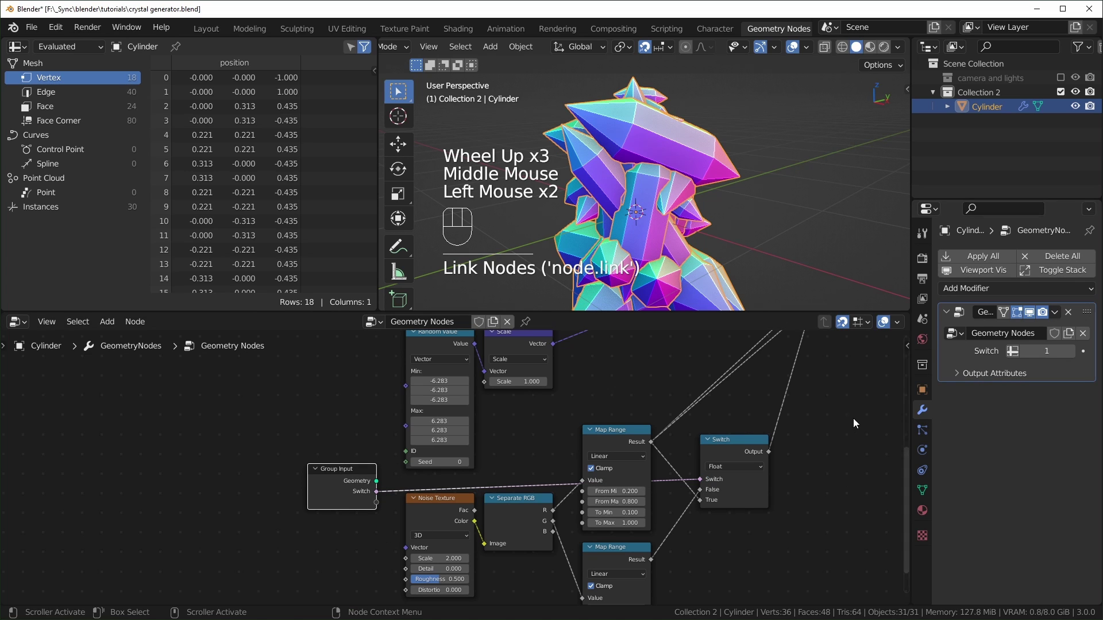
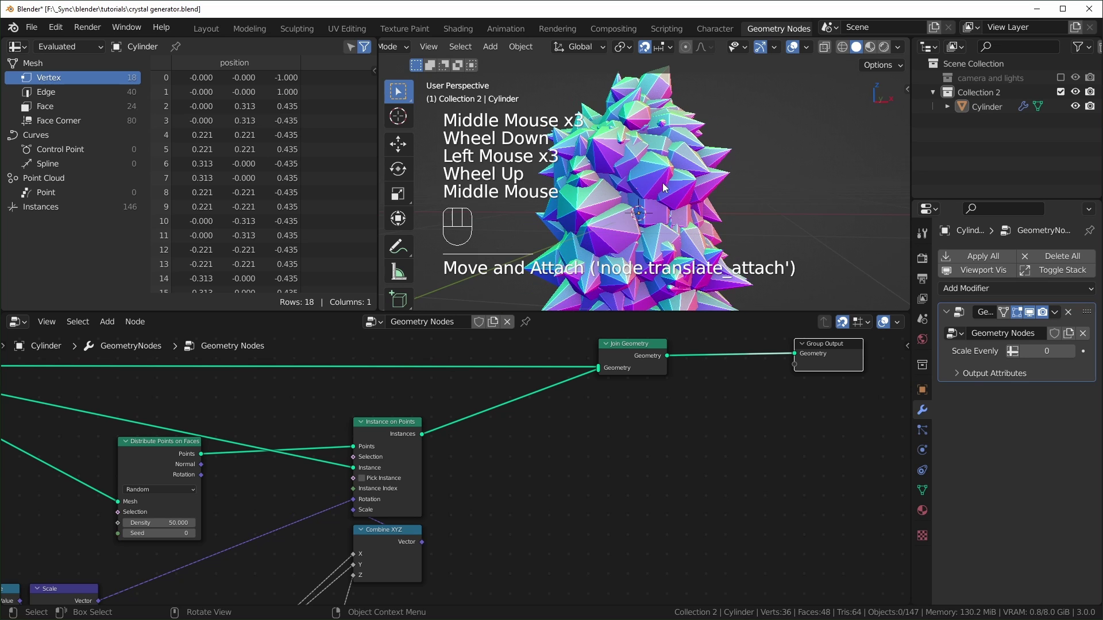
left_click_drag(709, 193, 662, 184)
Step: Duplicate Distribute Points on Faces at density 3.4 and join its points with the instances before the output
left_click_drag(655, 202, 619, 198)
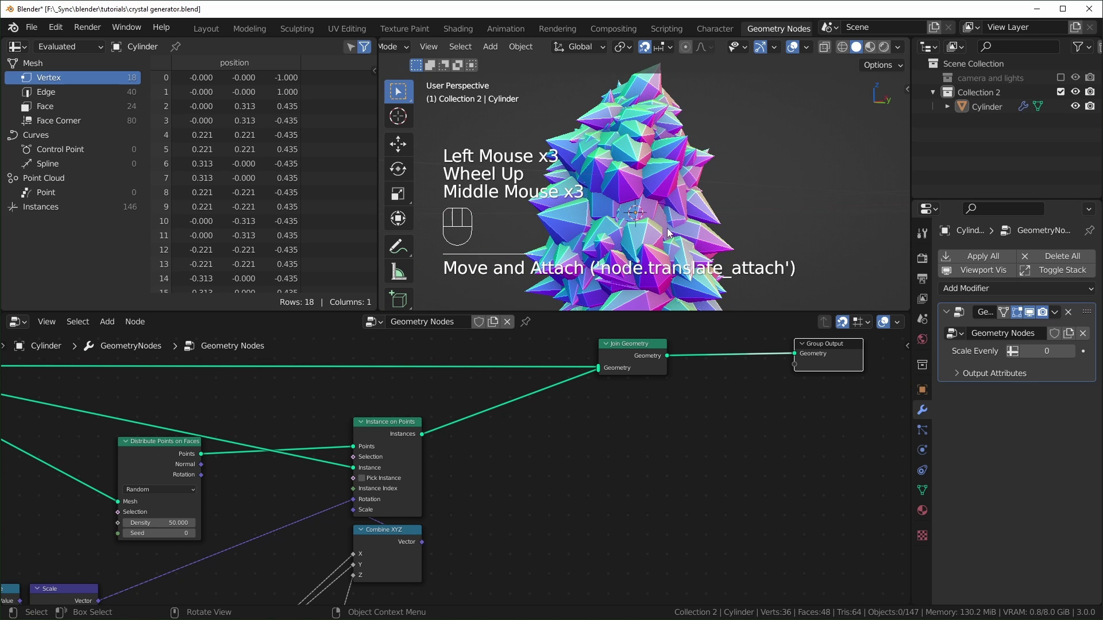
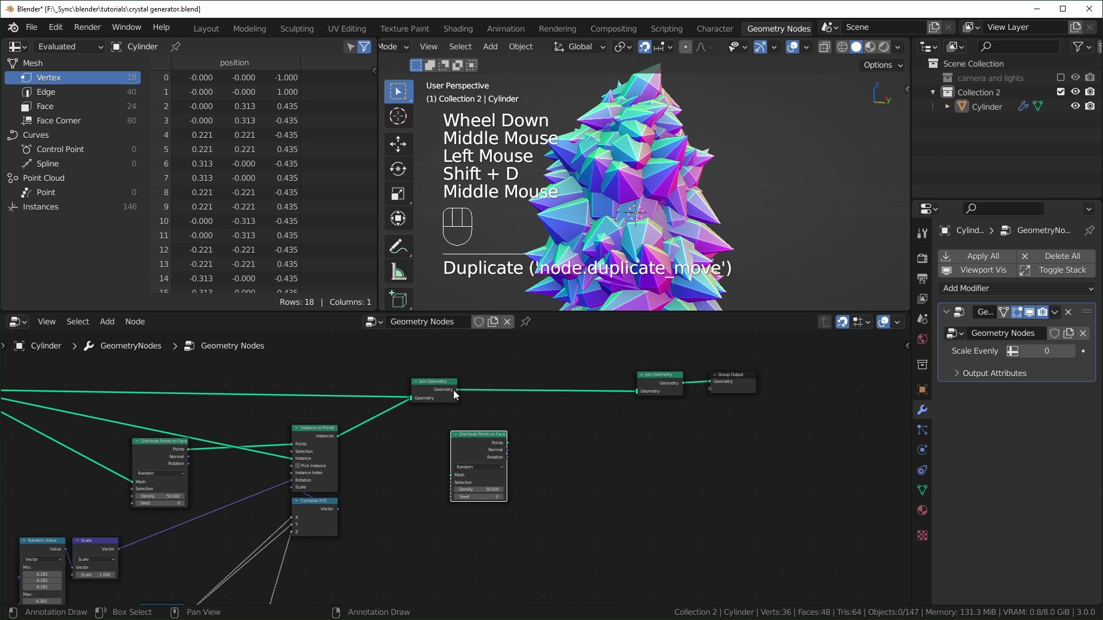
left_click_drag(460, 395, 566, 446)
left_click_drag(569, 447, 643, 397)
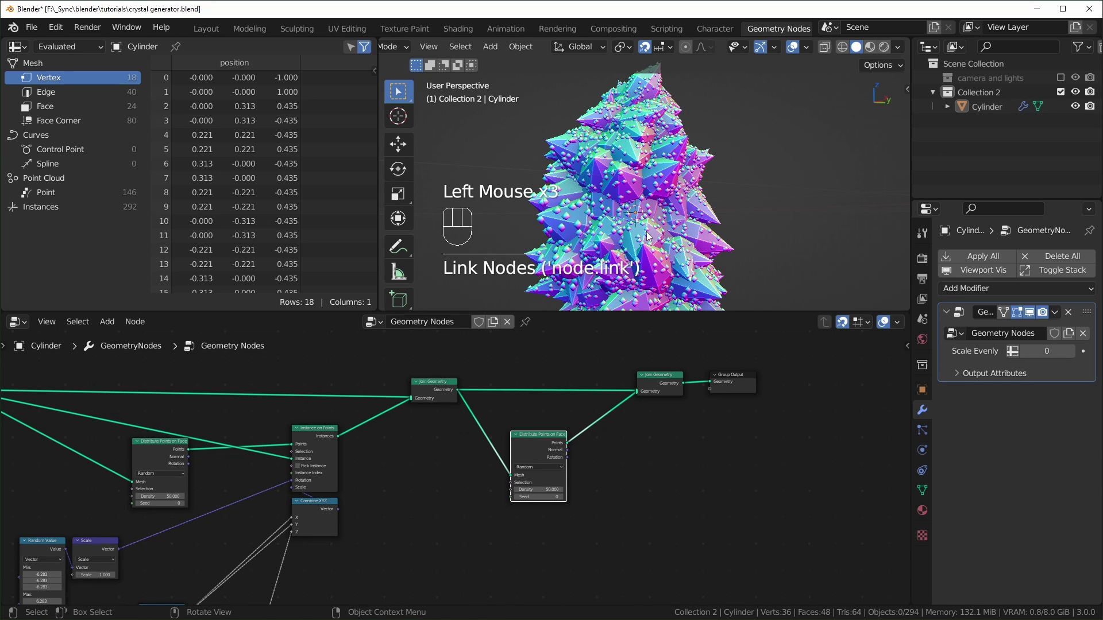
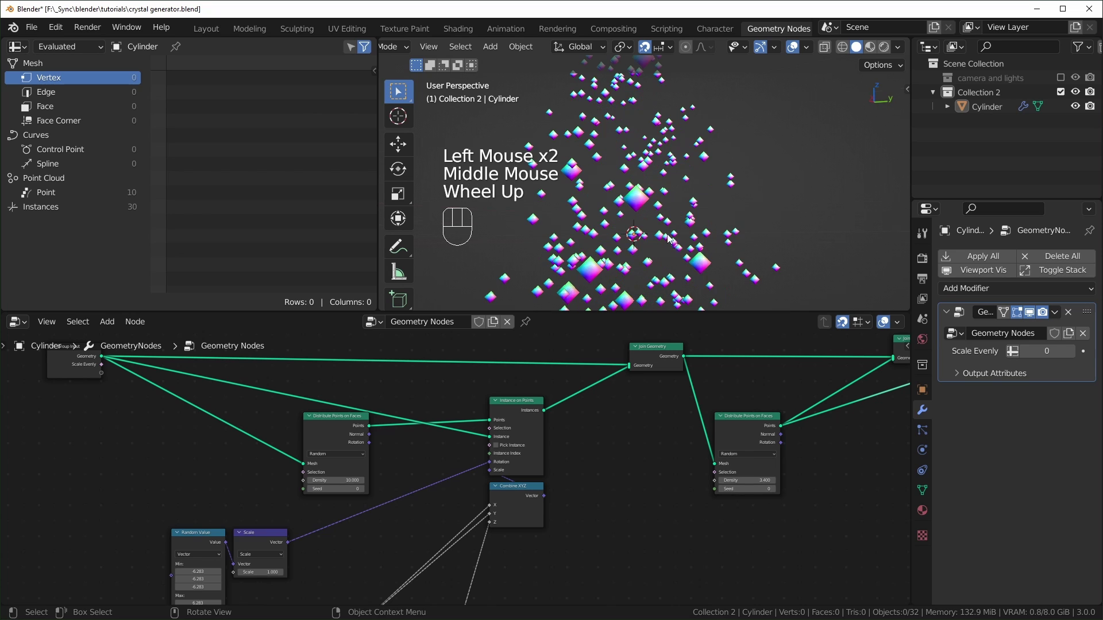
Step: Route the sub-particle points only through the final Join Geometry, dropping the direct output link
scroll("up", 3)
middle_click(791, 431)
middle_click(519, 401)
scroll("up", 3)
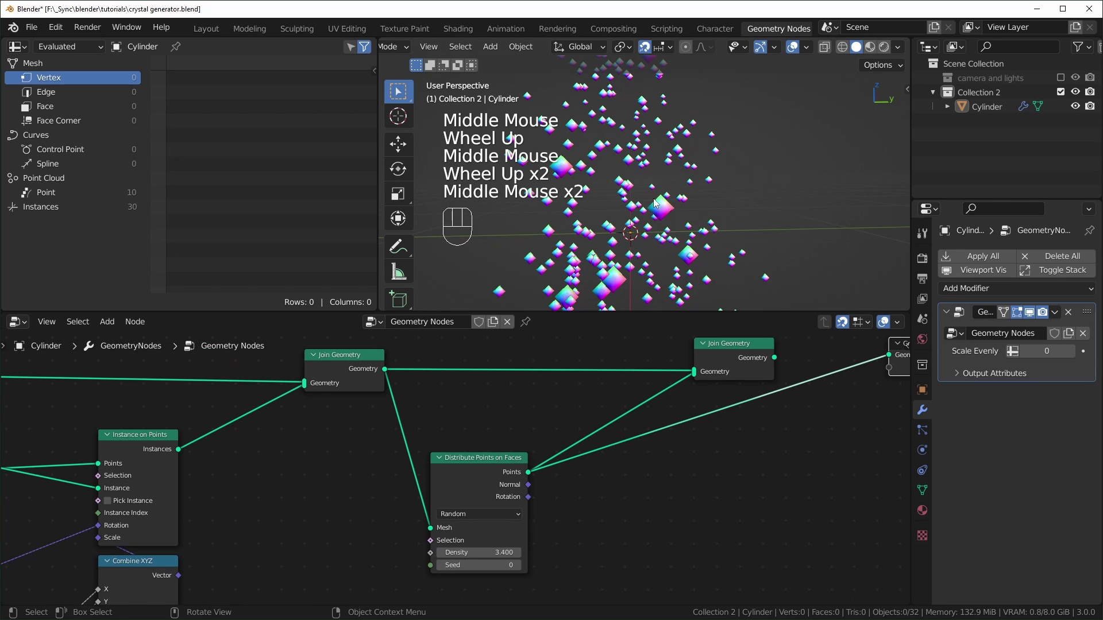
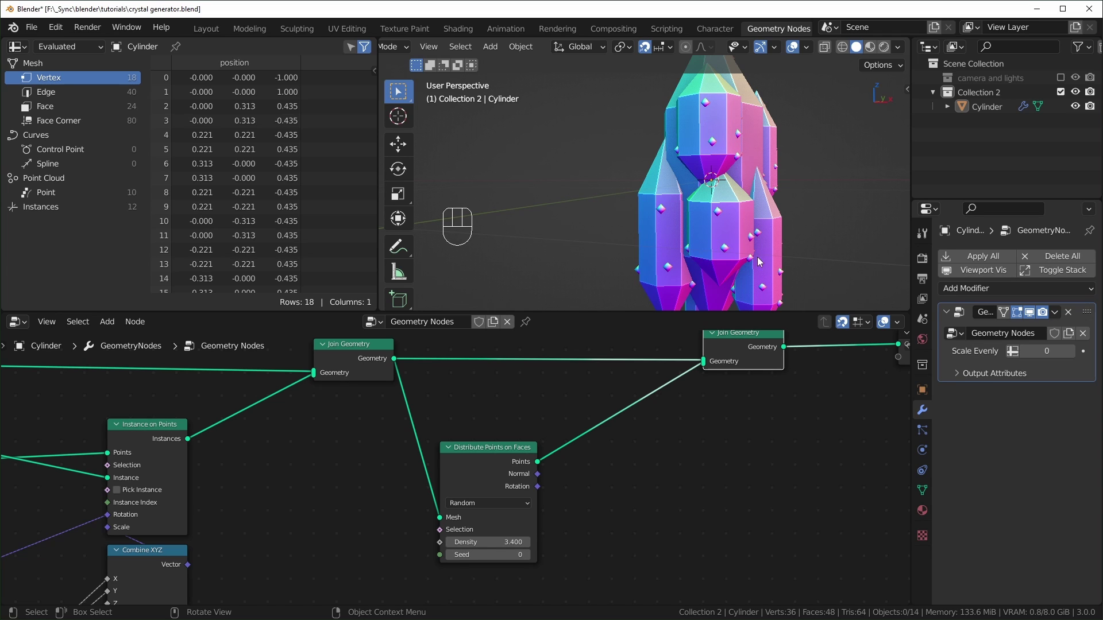
middle_click(265, 494)
middle_click(219, 446)
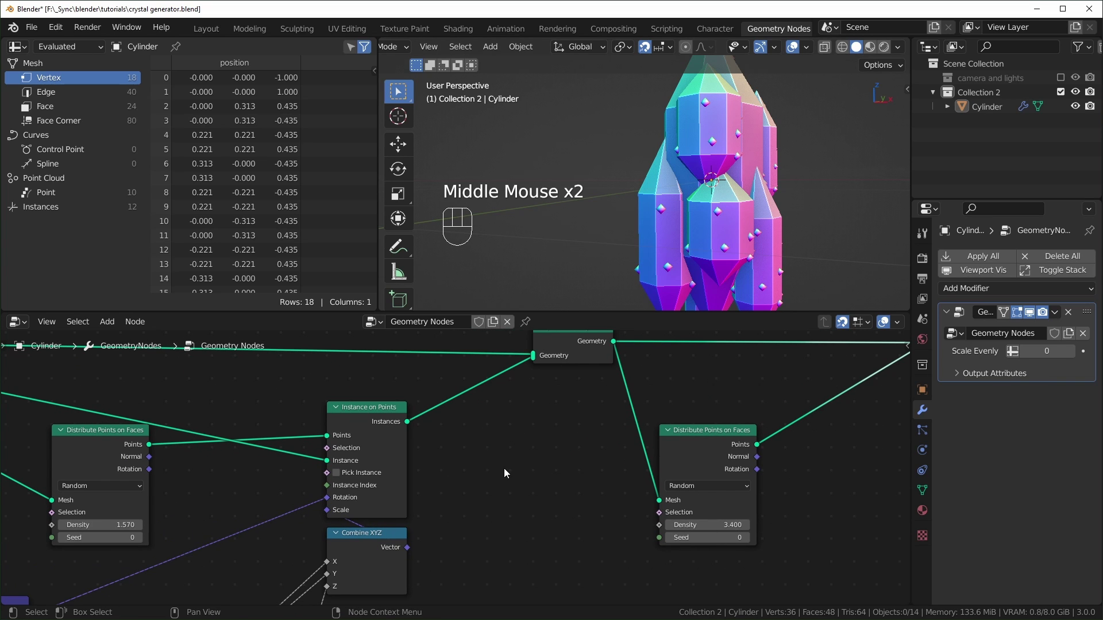
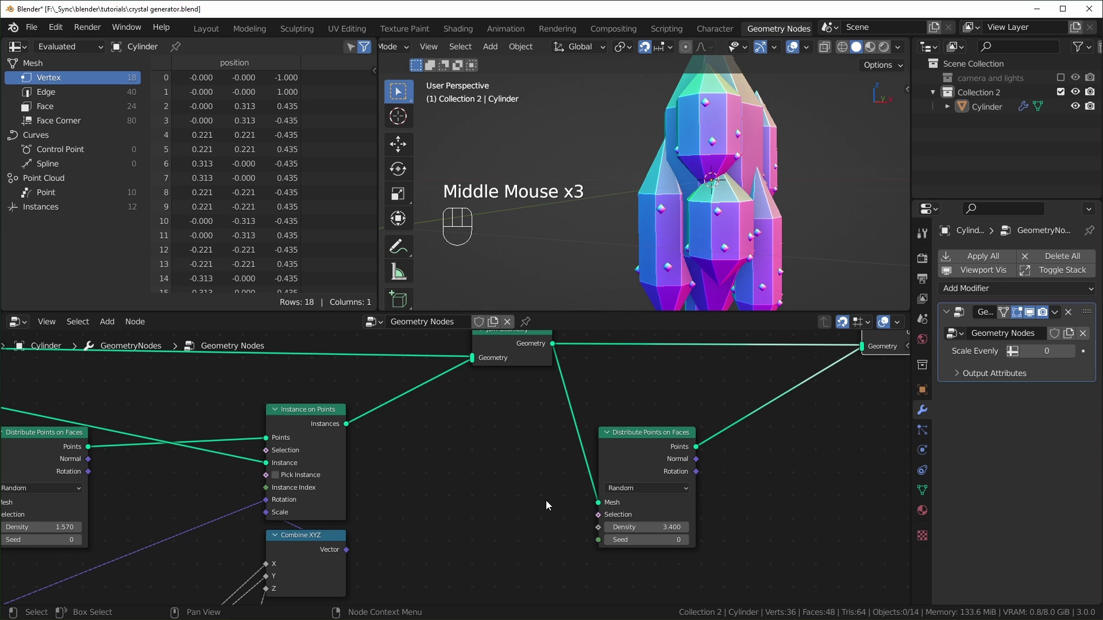
Step: Insert a Realize Instances node between Instance on Points and the join
key("shift+a")
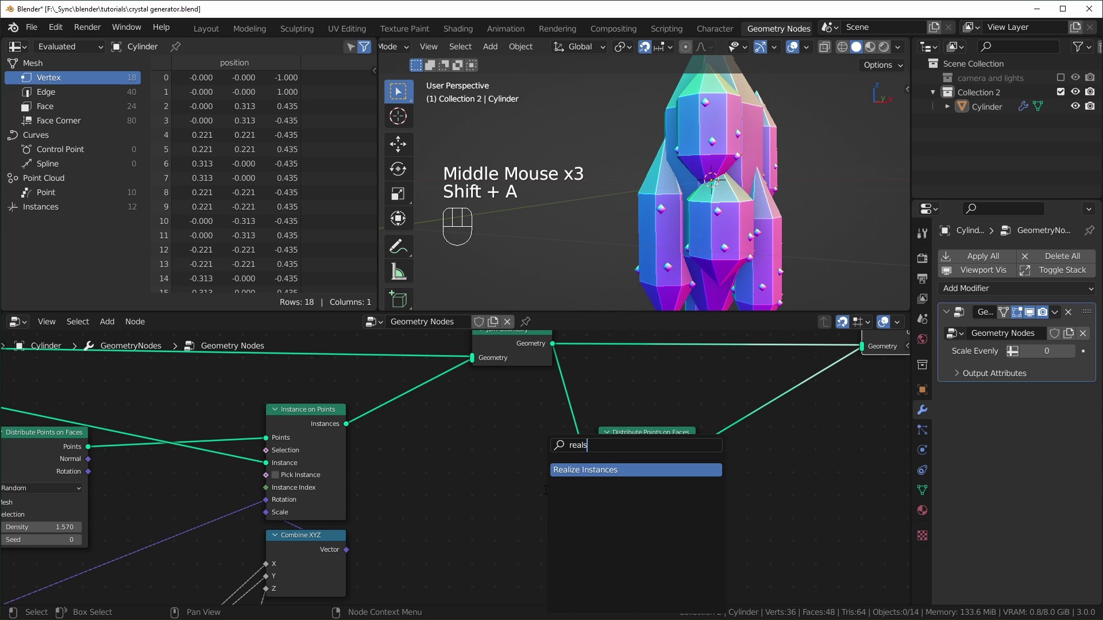
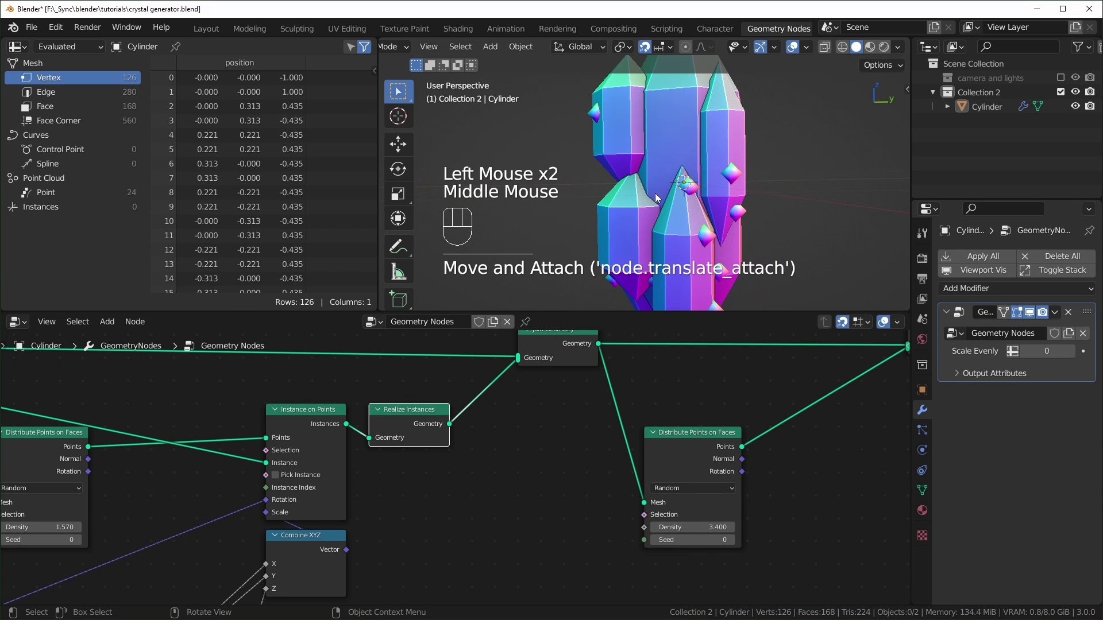
scroll("down", 3)
left_click_drag(685, 206, 604, 164)
left_click_drag(691, 212, 609, 170)
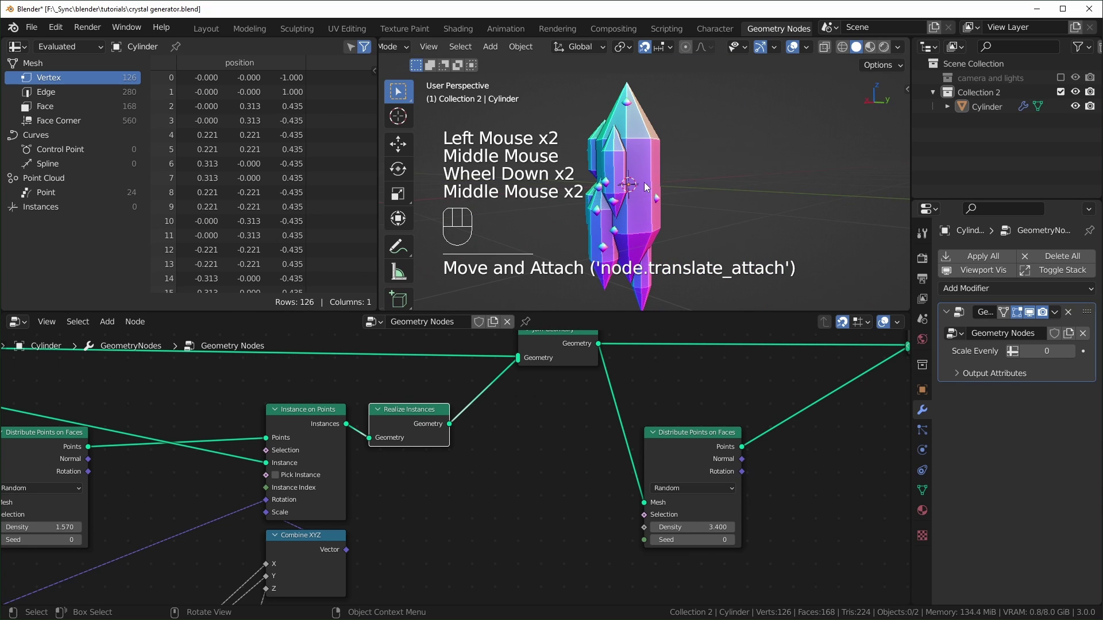
Step: Raise the second Distribute Points on Faces density to 30.9
left_click_drag(635, 234, 696, 504)
left_click(739, 211)
scroll("up", 3)
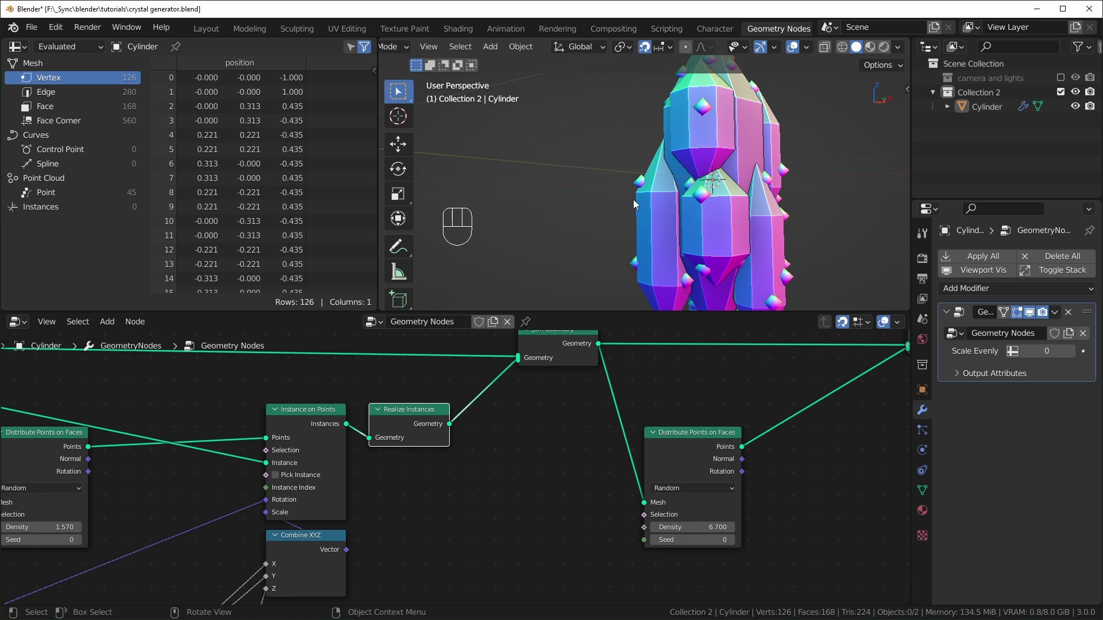
left_click(402, 417)
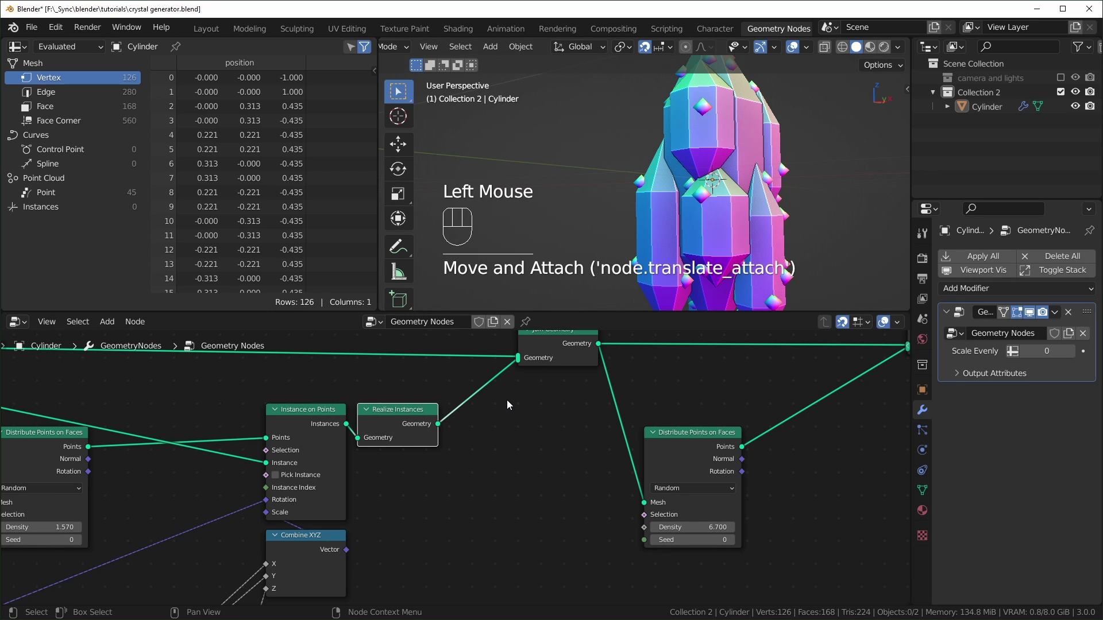
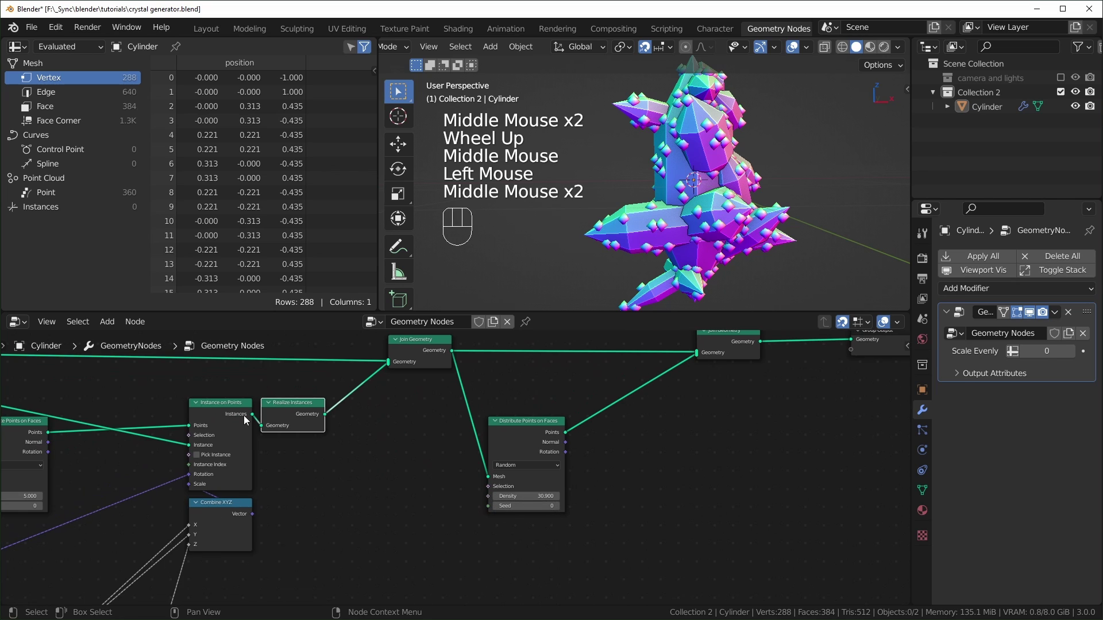
Step: Duplicate Instance on Points onto the sub-particle points, reusing the Combine XYZ scale and random rotation
left_click(223, 414)
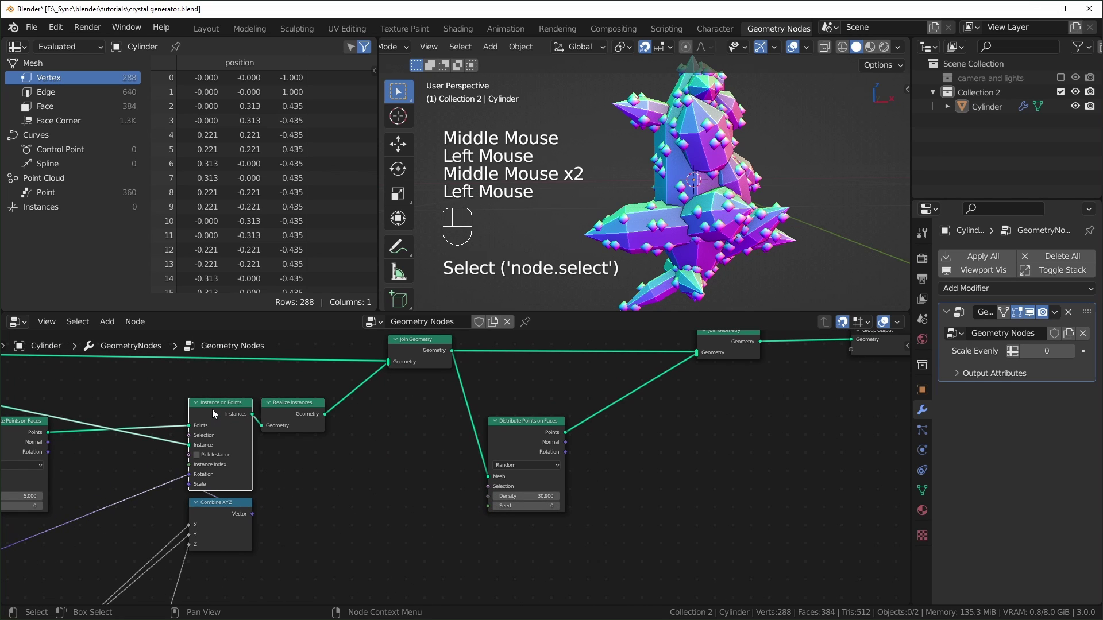
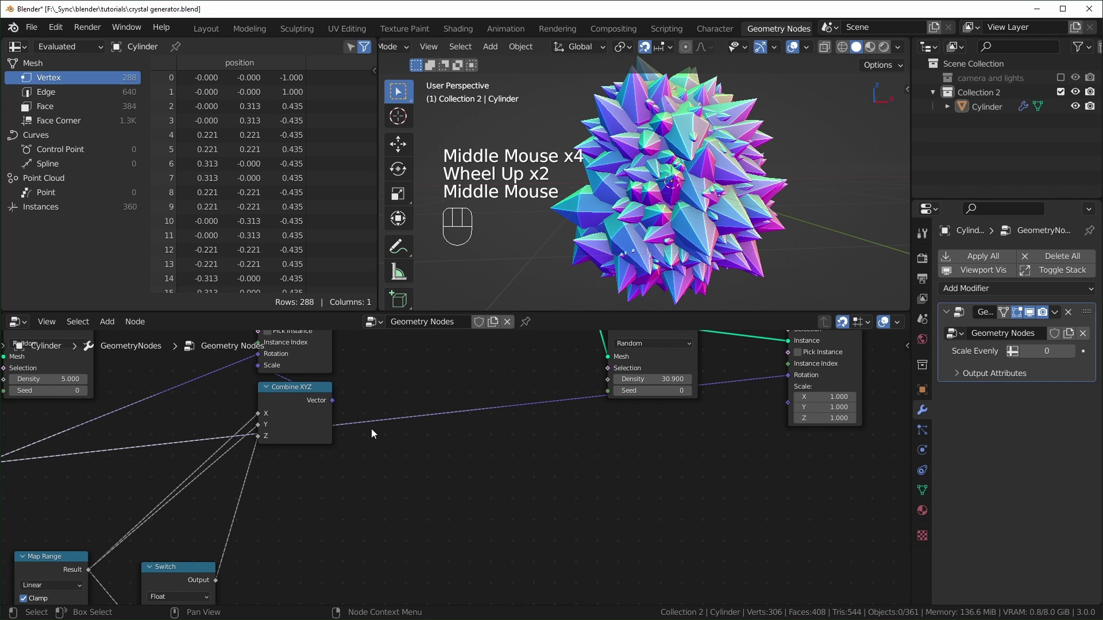
left_click_drag(334, 405, 705, 255)
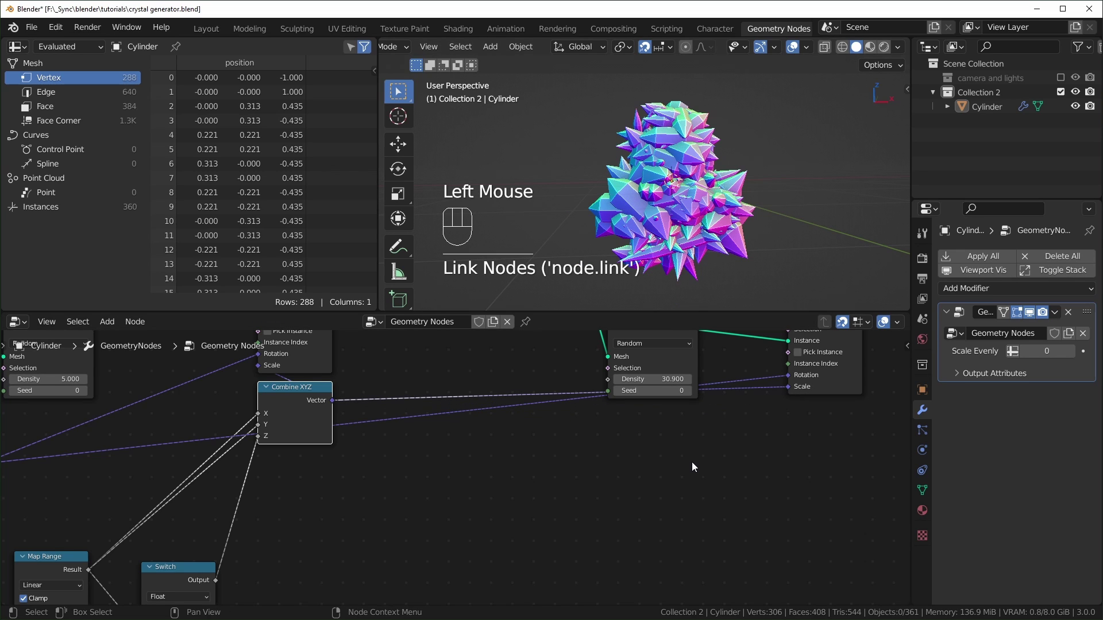
Step: Search for a Math node to add into the sub-particle branch
key("shift+a")
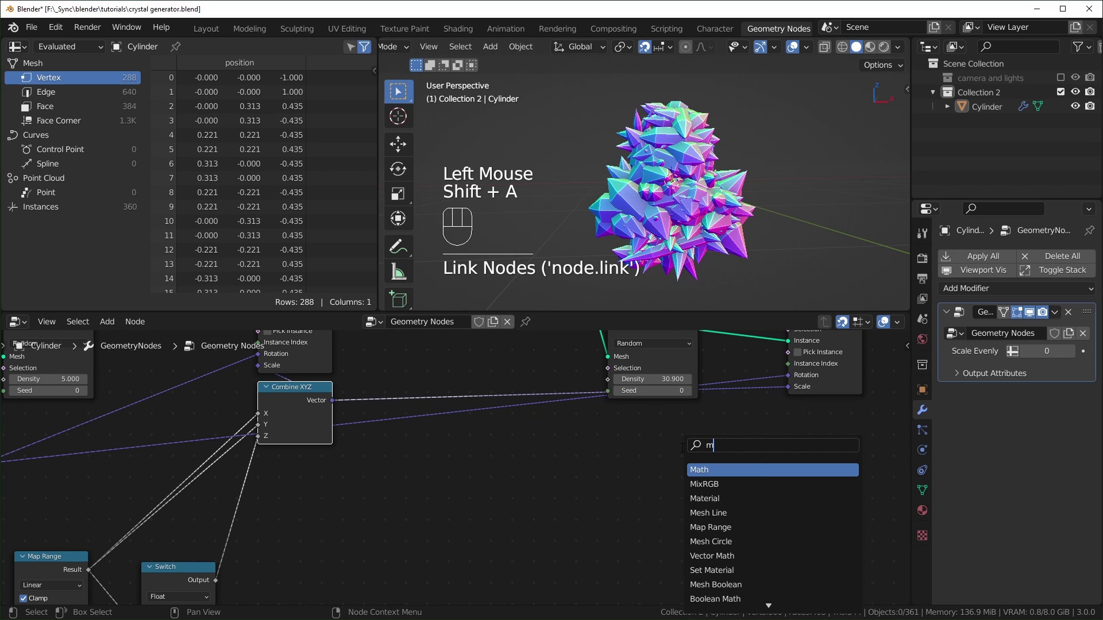
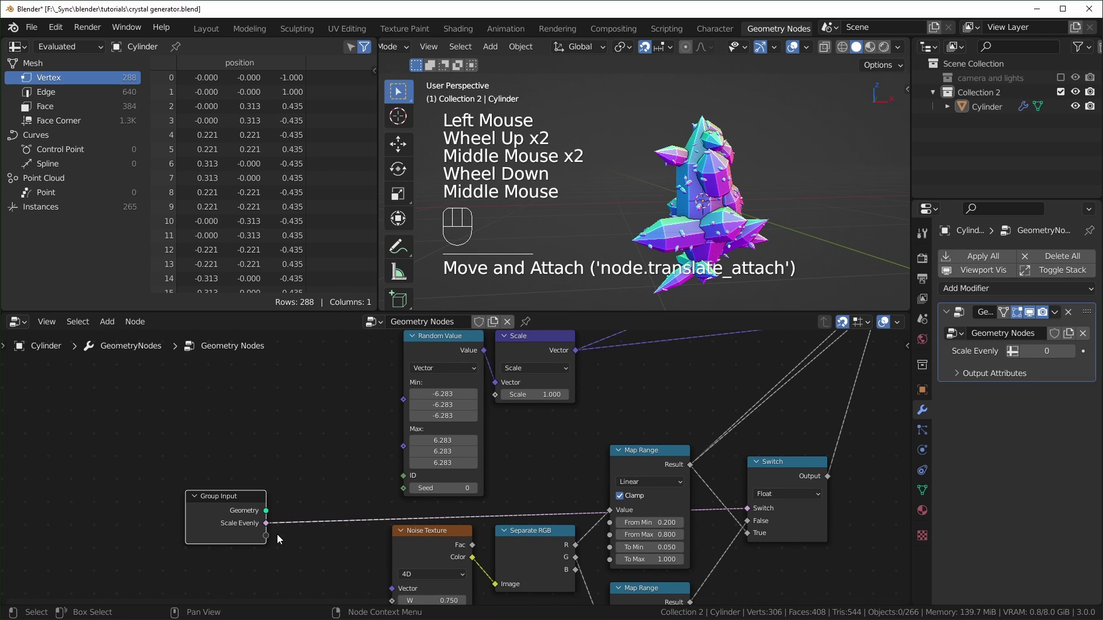
Step: Expose the rotation scale and the Noise Texture W value as Group Input parameters
left_click_drag(269, 539, 494, 400)
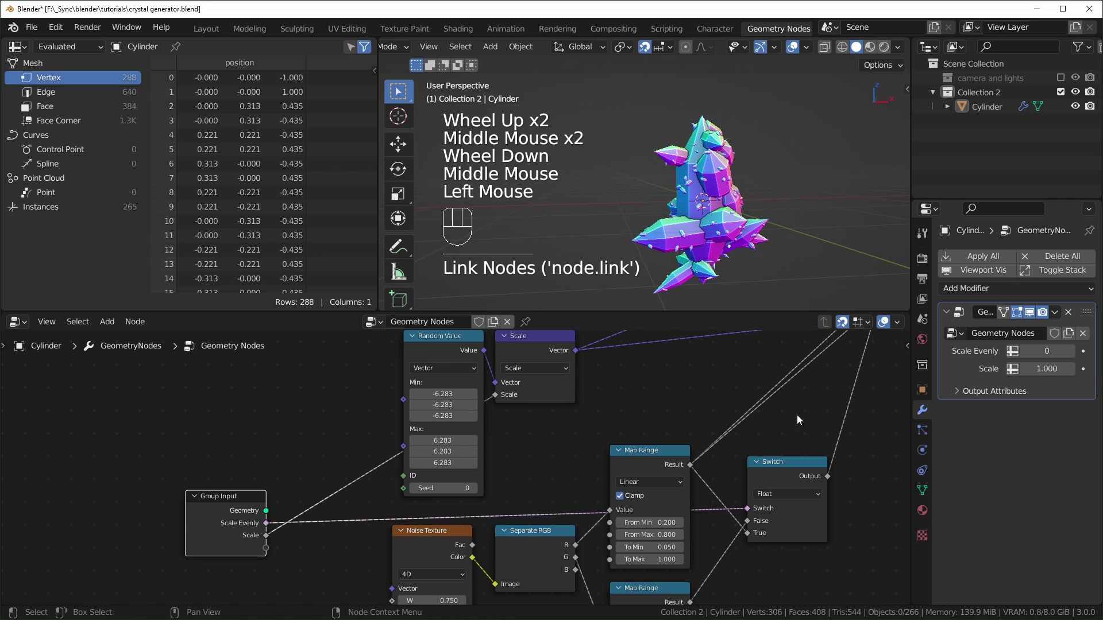
key("n")
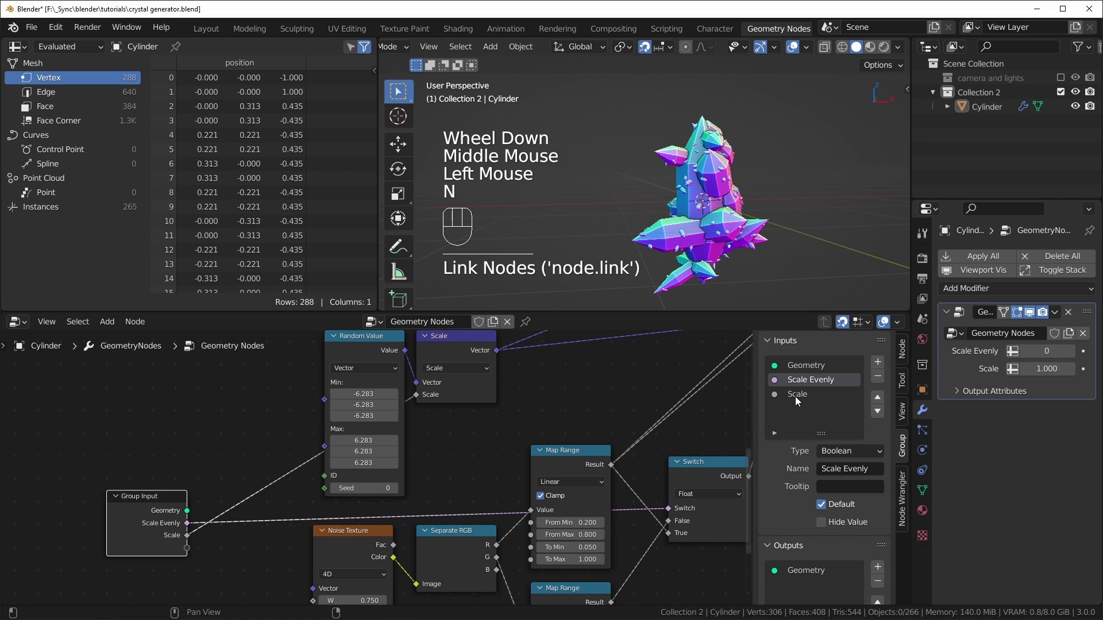
left_click_drag(806, 400, 175, 426)
middle_click(175, 425)
scroll("up", 3)
left_click_drag(178, 422, 303, 470)
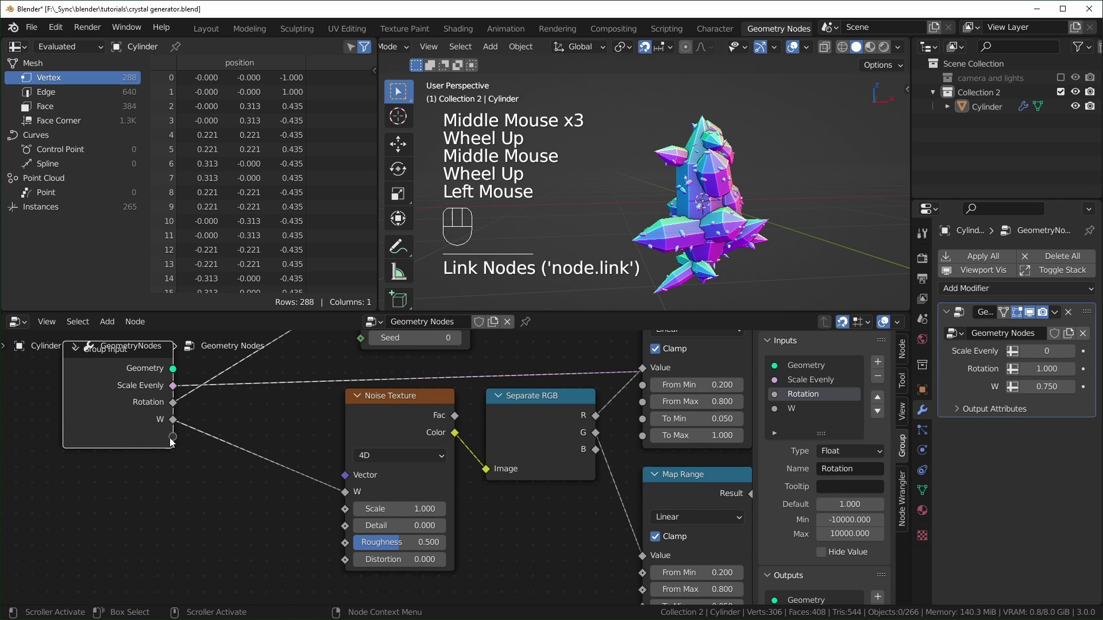
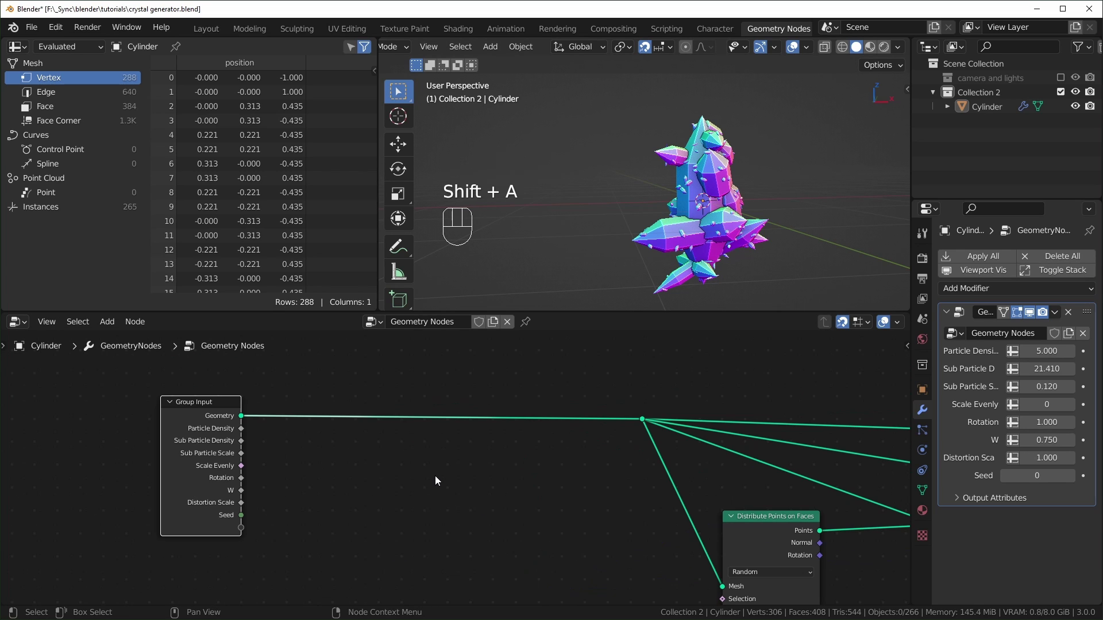
Step: Insert a Set Position node after the Group Input geometry with a vector wired to its Offset
key("shift+a")
key("s")
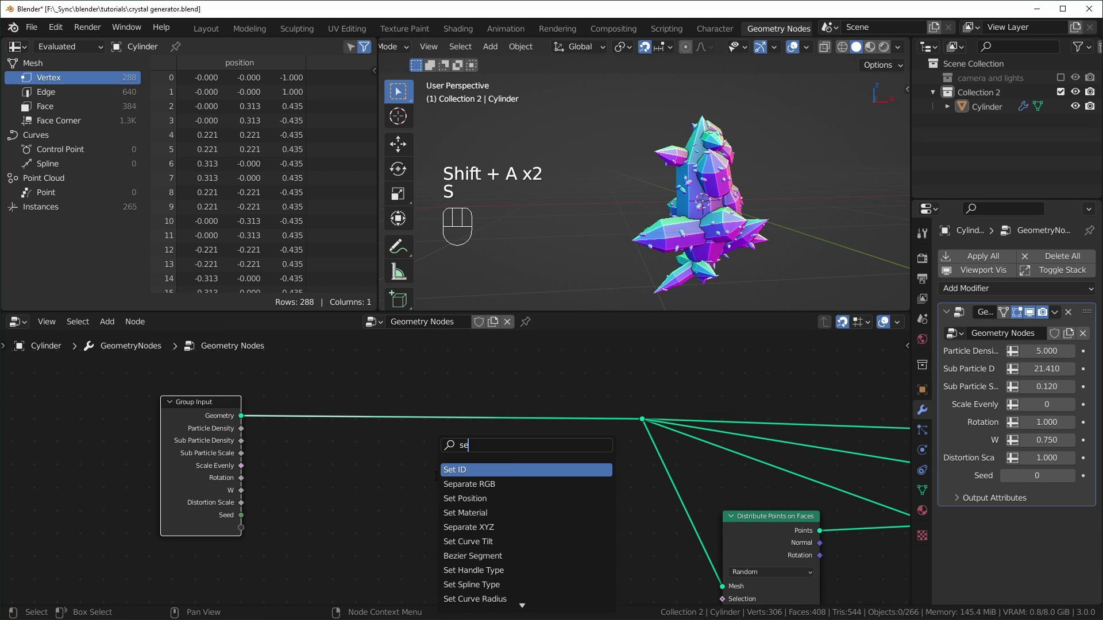
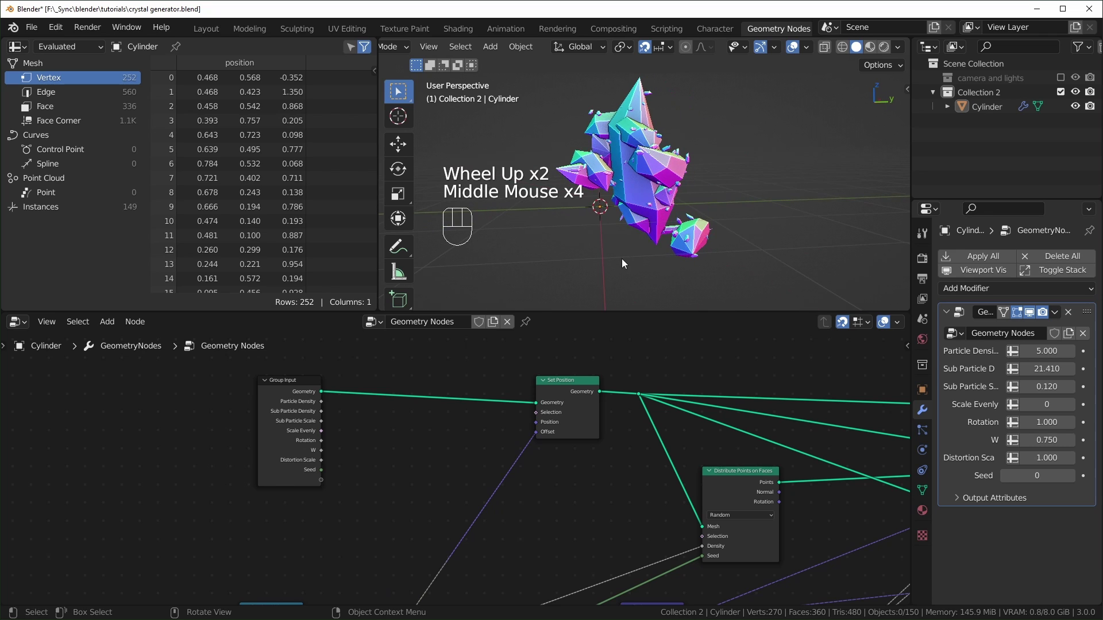
left_click_drag(641, 263, 696, 249)
left_click_drag(735, 224, 690, 222)
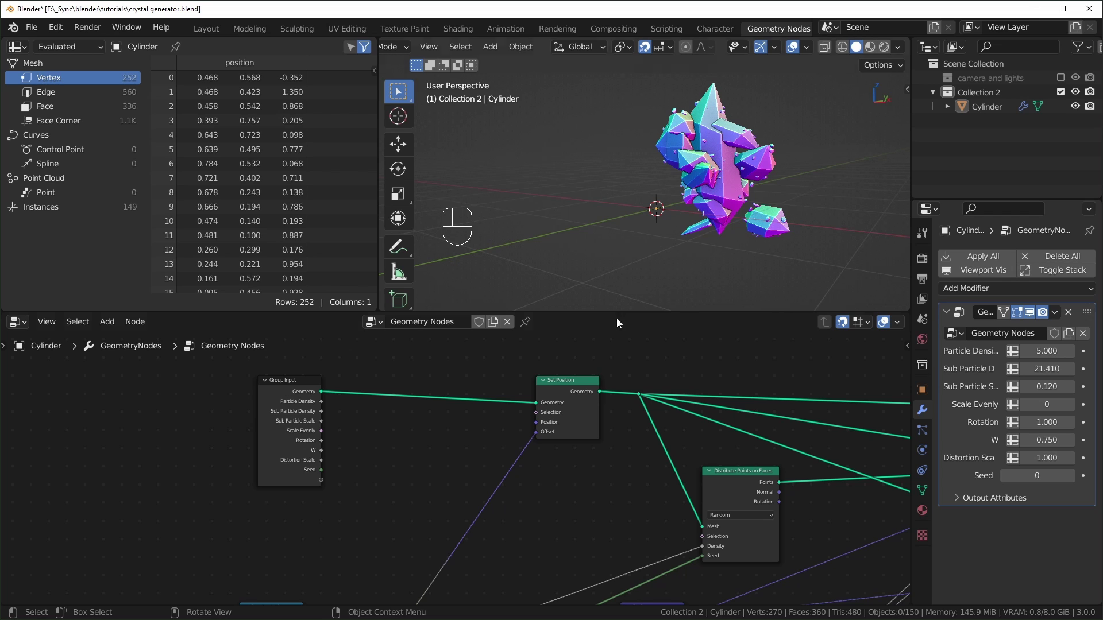
scroll("up", 3)
left_click_drag(435, 463, 453, 432)
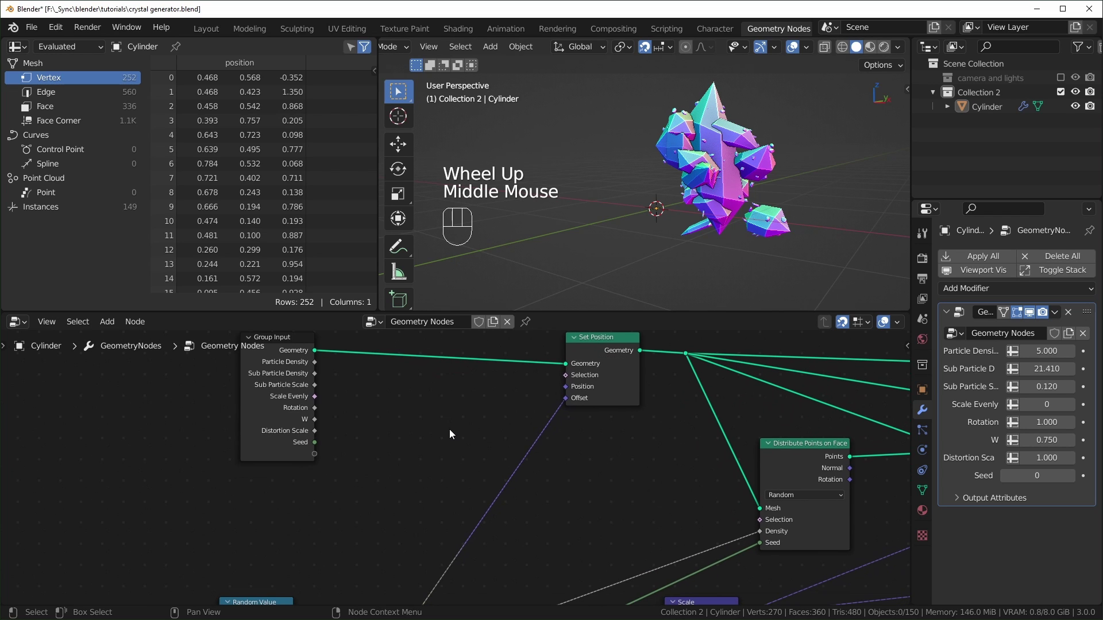
Step: Add a Normal node feeding a Vector Math node set to Scale for the offset
key("shift+a")
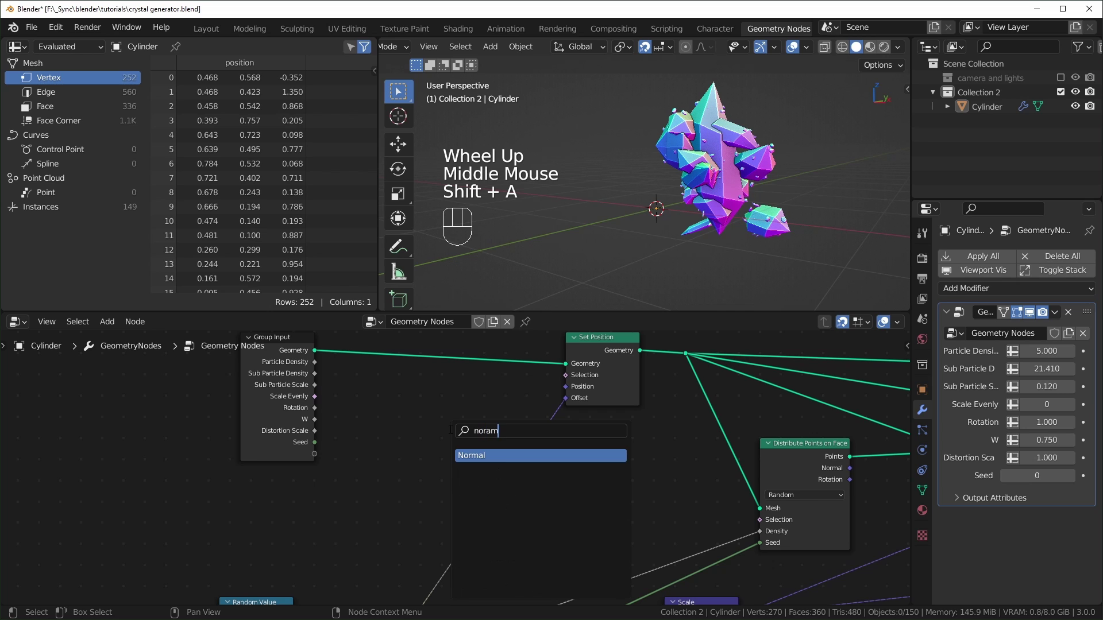
key("shift+a")
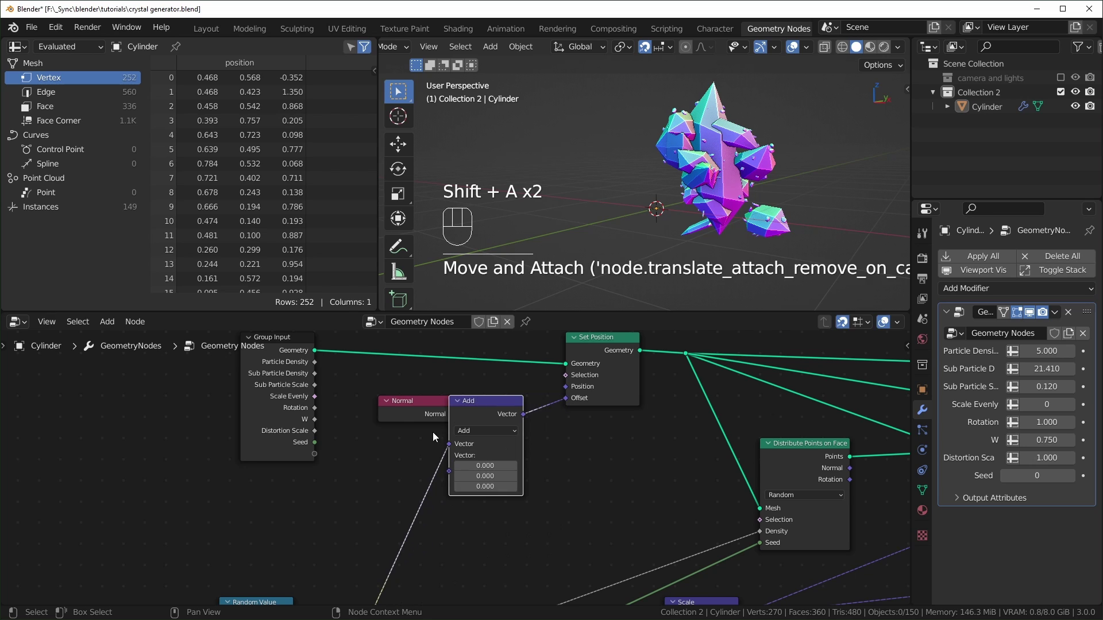
left_click(415, 414)
left_click(495, 440)
middle_click(495, 440)
left_click_drag(508, 414, 499, 574)
Step: Rearrange the distortion nodes and duplicate the Vector Scale node to chain a second Scale
left_click(473, 468)
left_click_drag(446, 398, 666, 213)
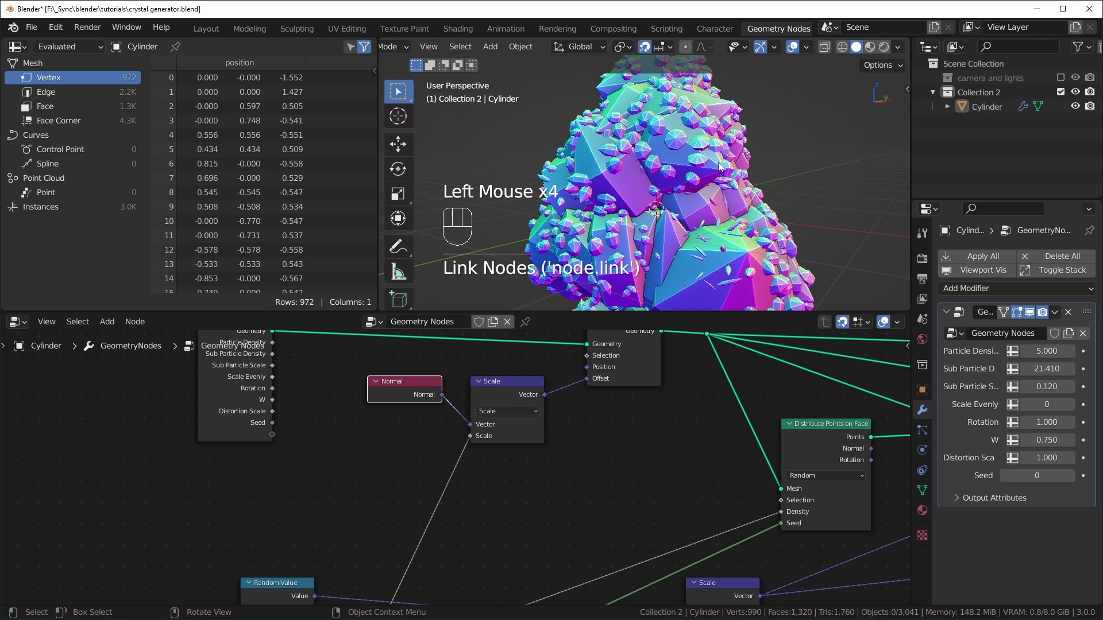
left_click(404, 388)
middle_click(436, 392)
left_click(555, 359)
key("shift+d")
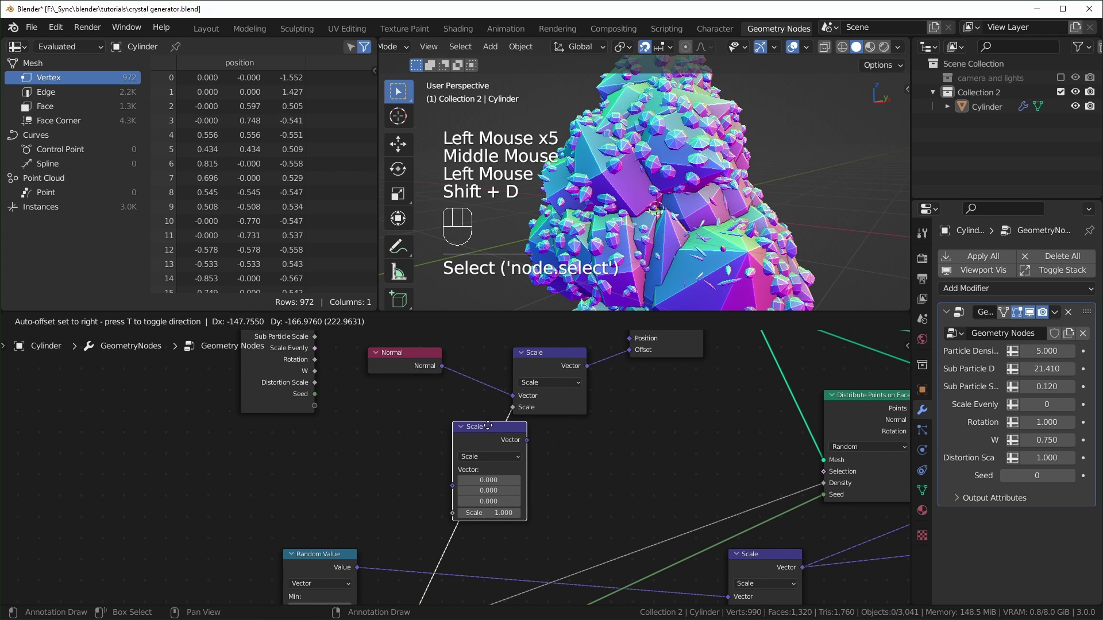